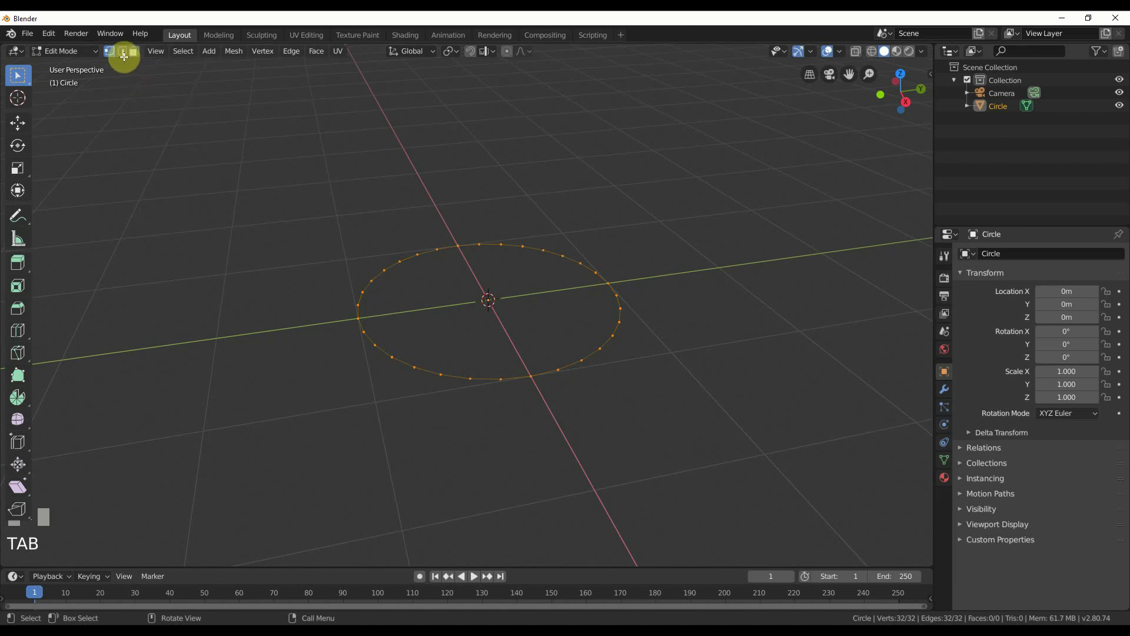
Step: Extrude the circle's edge loop in place and scale it outward into a flat ring
left_click(125, 59)
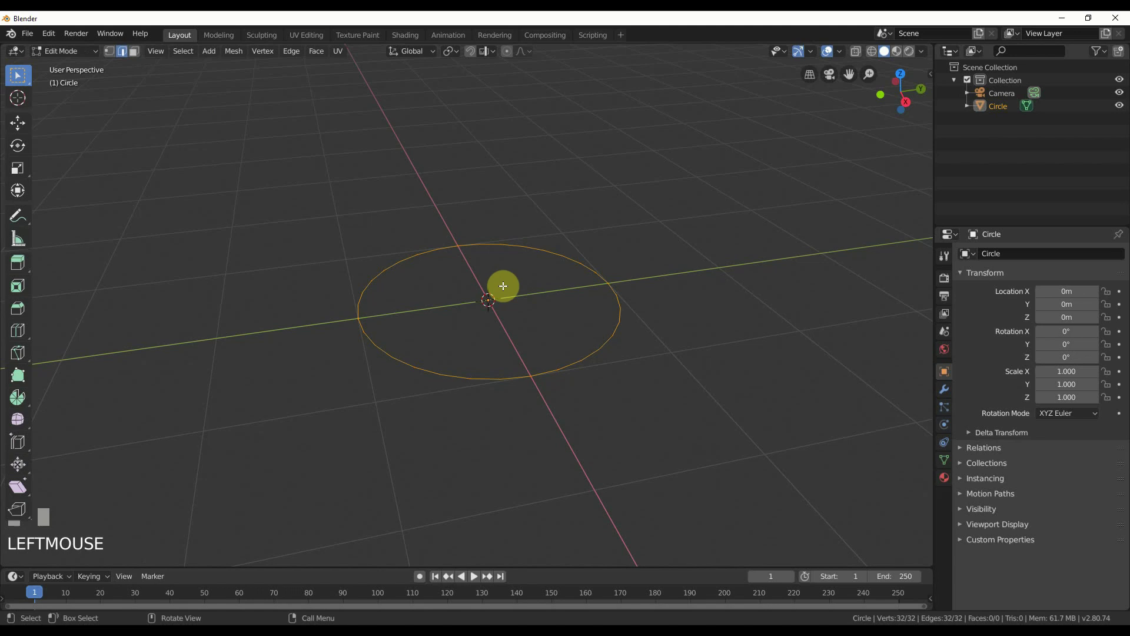
key("e")
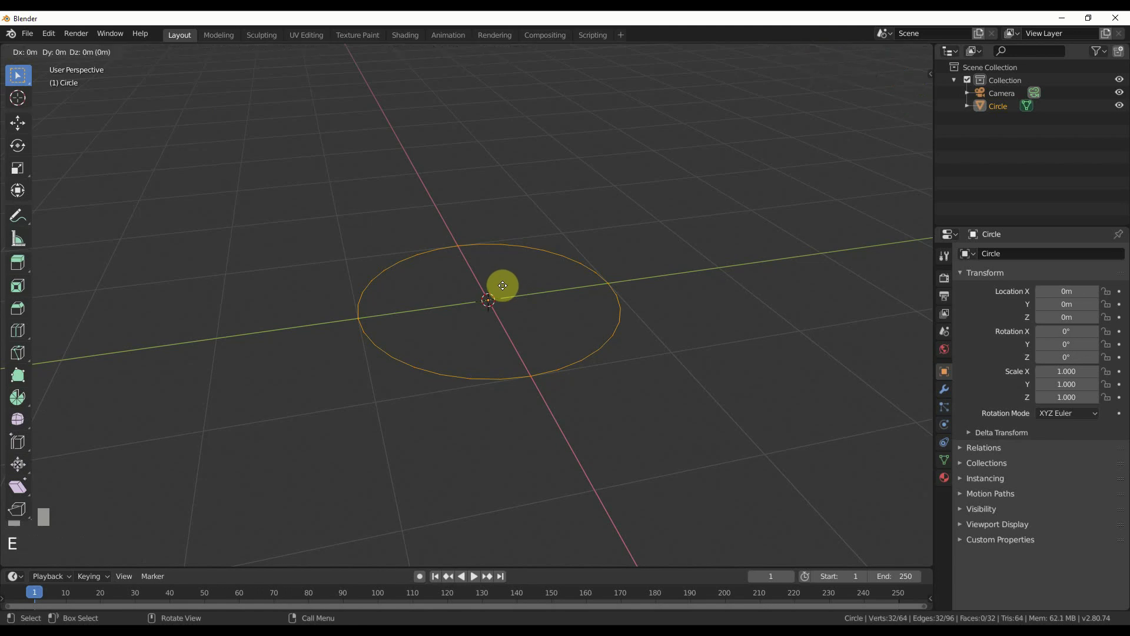
key("Return")
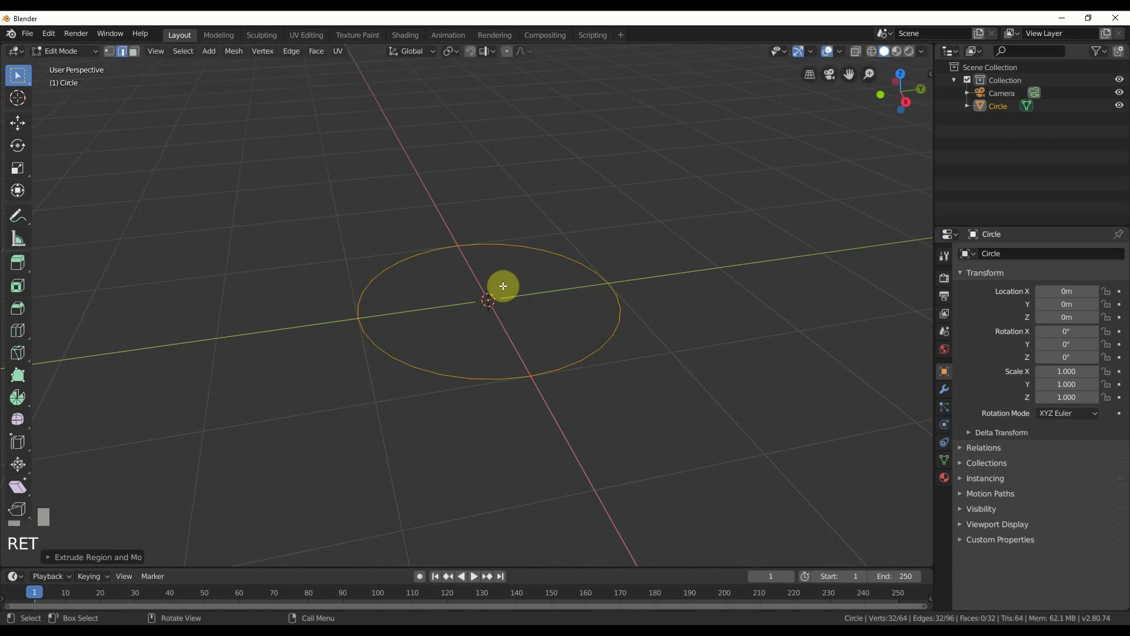
key("s")
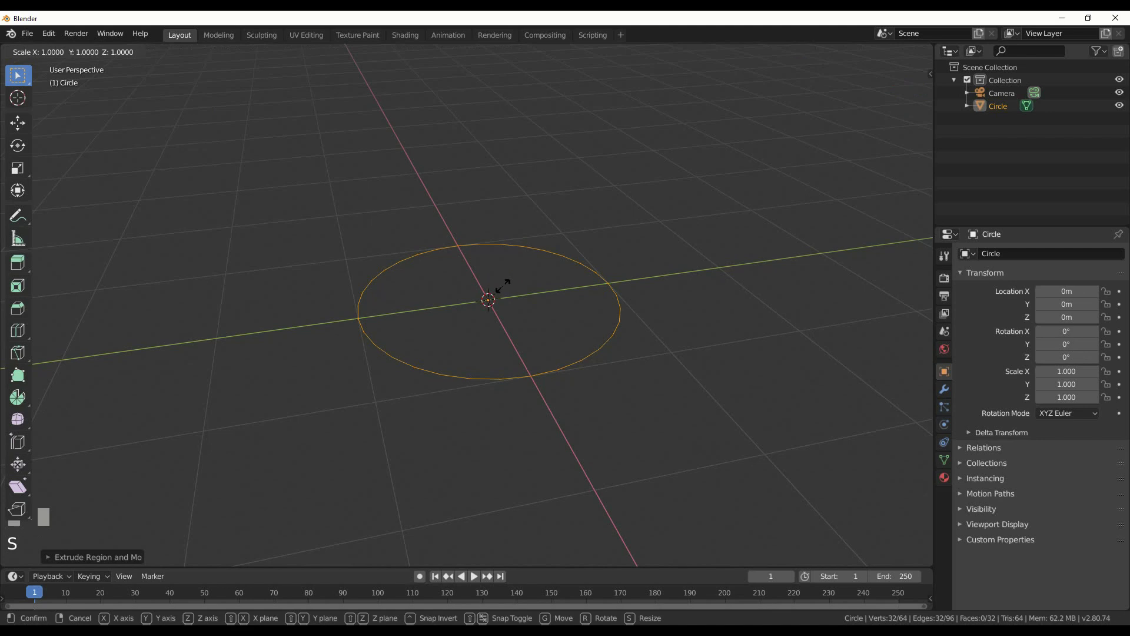
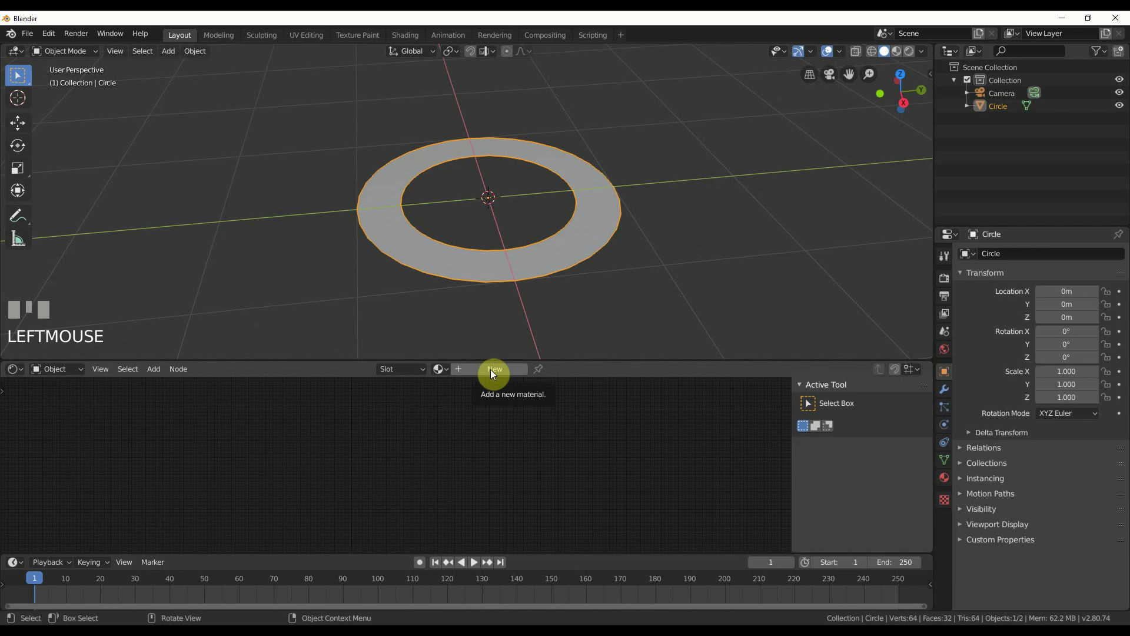
Step: Add a new Principled BSDF material to the ring and switch the viewport to Rendered shading
left_click(492, 375)
left_click_drag(466, 458, 911, 52)
scroll("up", 3)
scroll("up", 3)
scroll("up", 3)
left_click(912, 52)
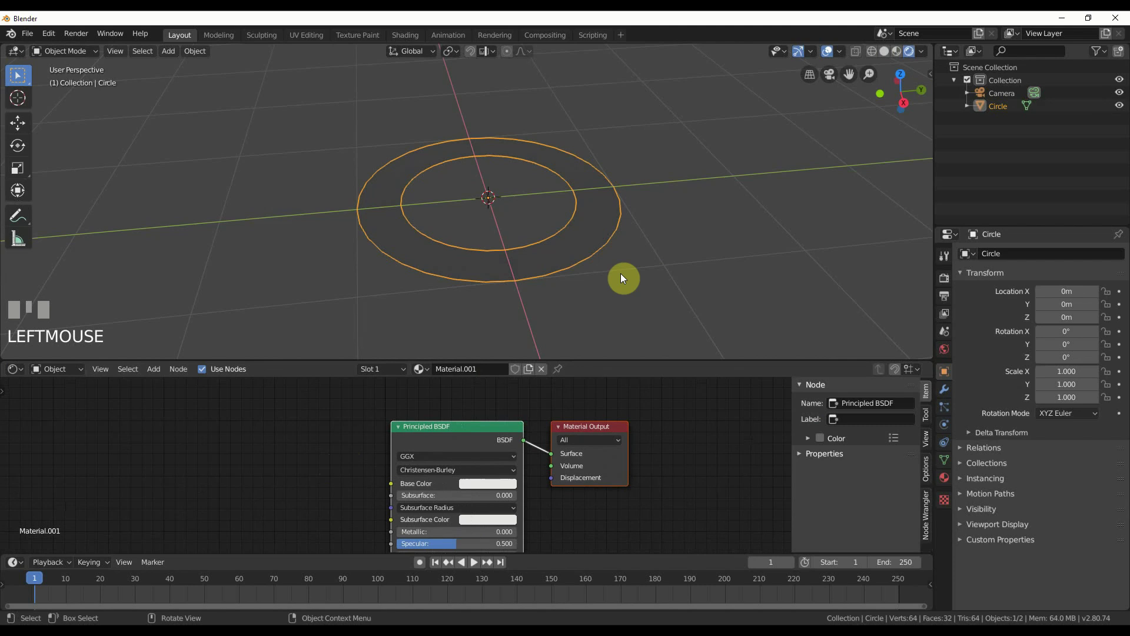
Step: Zoom the node editor and select the Principled BSDF node ready for a type switch
scroll("up", 3)
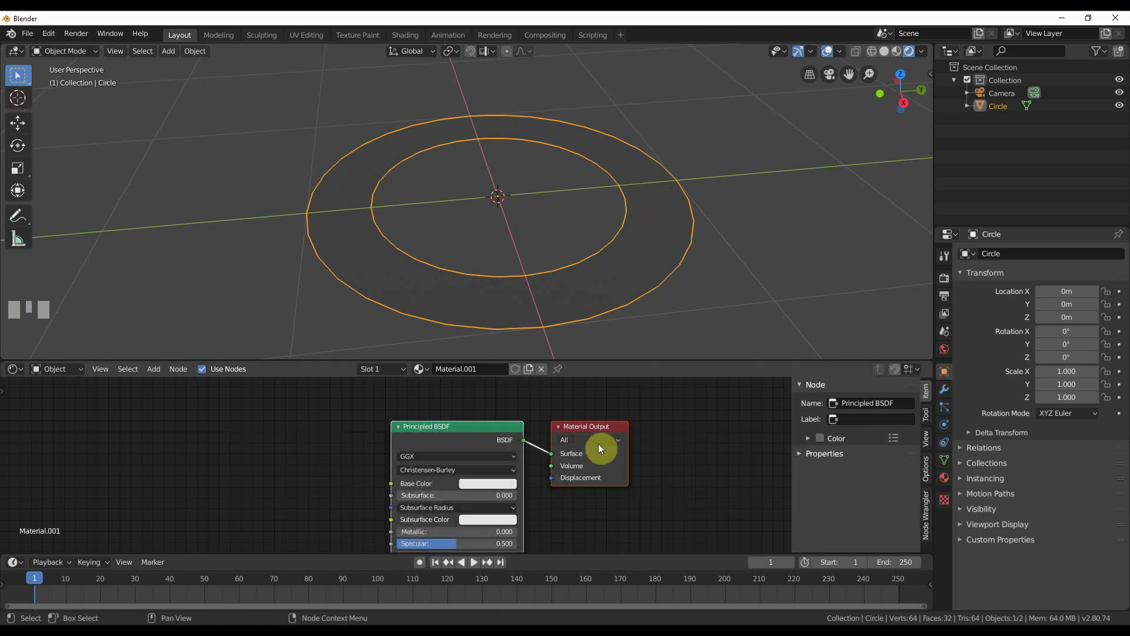
scroll("down", 3)
left_click_drag(543, 420, 456, 430)
scroll("up", 3)
scroll("down", 3)
left_click(456, 430)
left_click(348, 416)
left_click(455, 427)
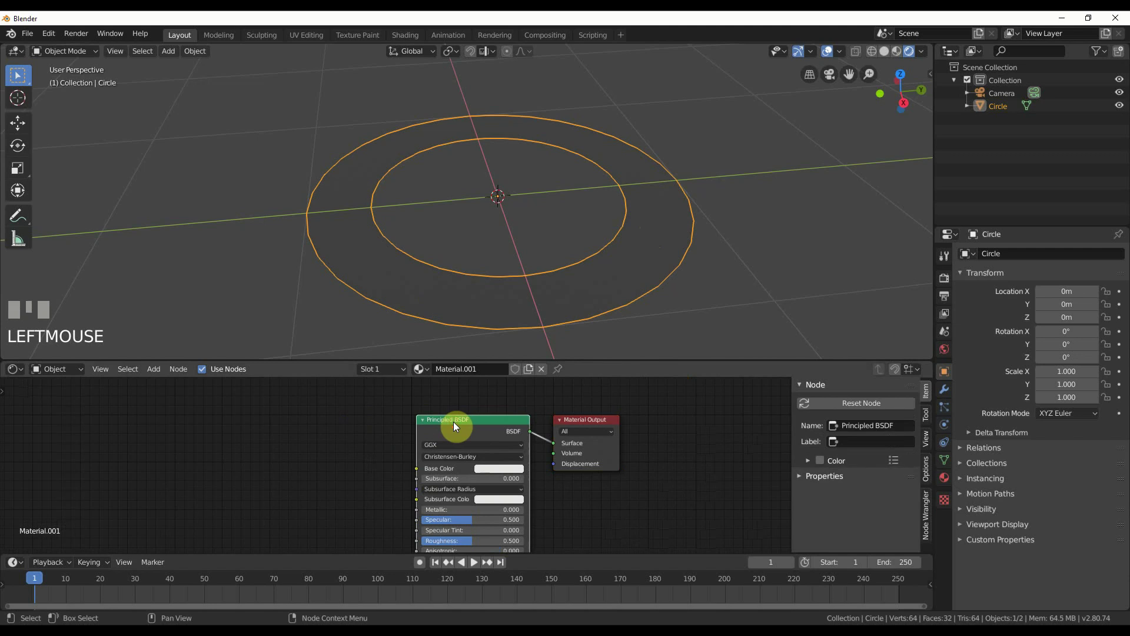
Step: Switch the Principled BSDF node to a Mix Shader via Shift+S
key("shift+s")
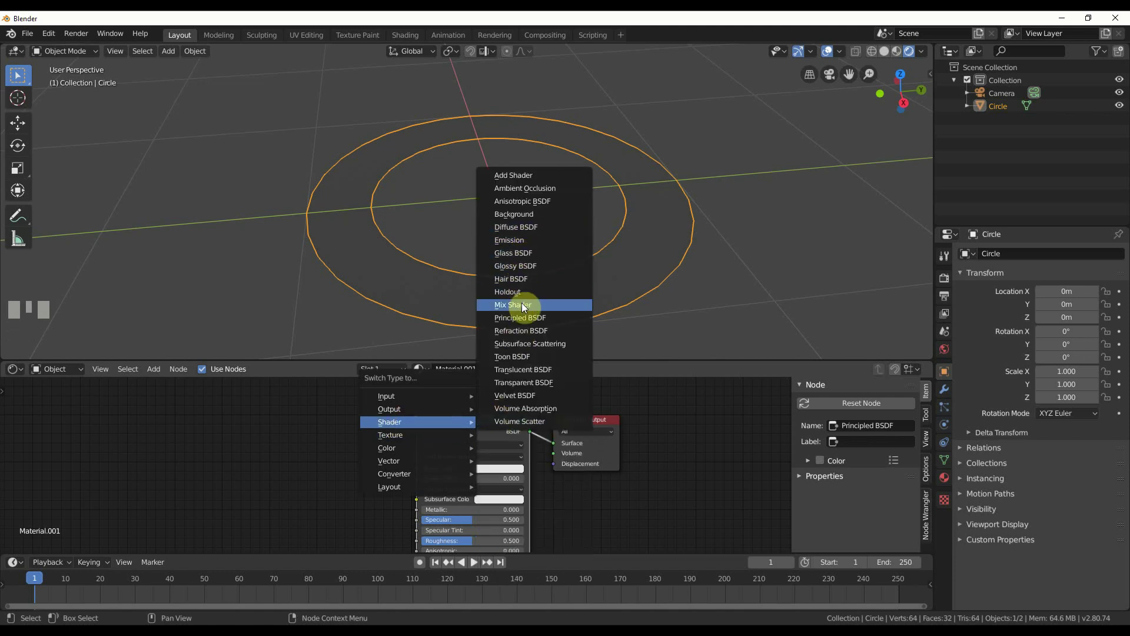
left_click_drag(462, 425, 481, 428)
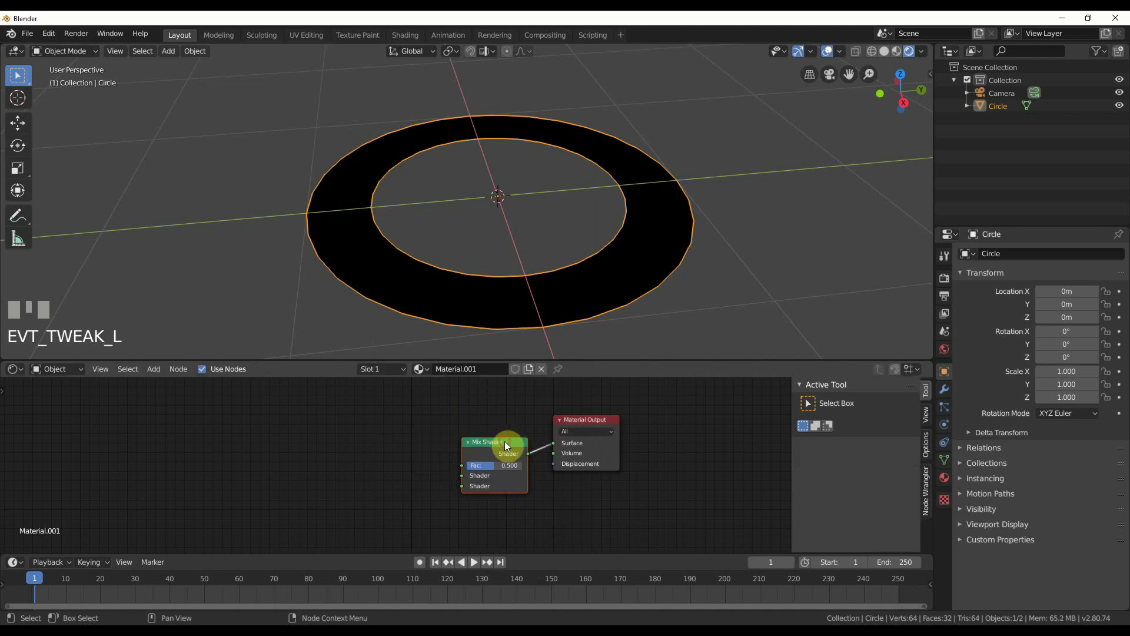
left_click_drag(505, 430, 465, 473)
scroll("up", 3)
scroll("down", 3)
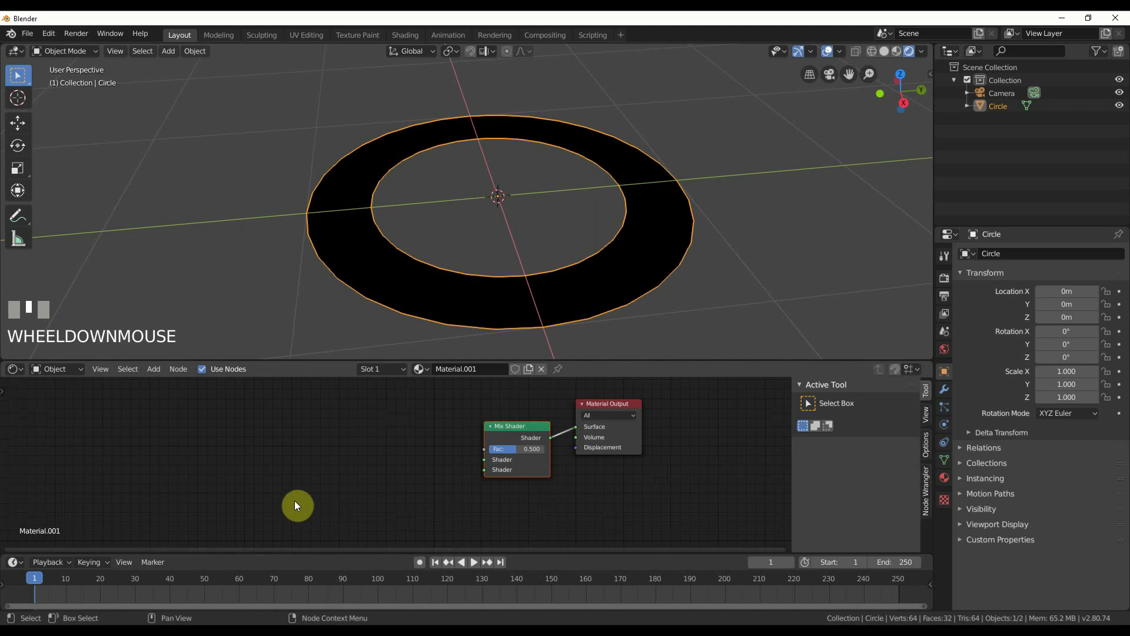
Step: Add Transparent BSDF and Emission nodes and wire both into the Mix Shader inputs
key("shift+a")
middle_click(158, 370)
left_click_drag(157, 370, 436, 519)
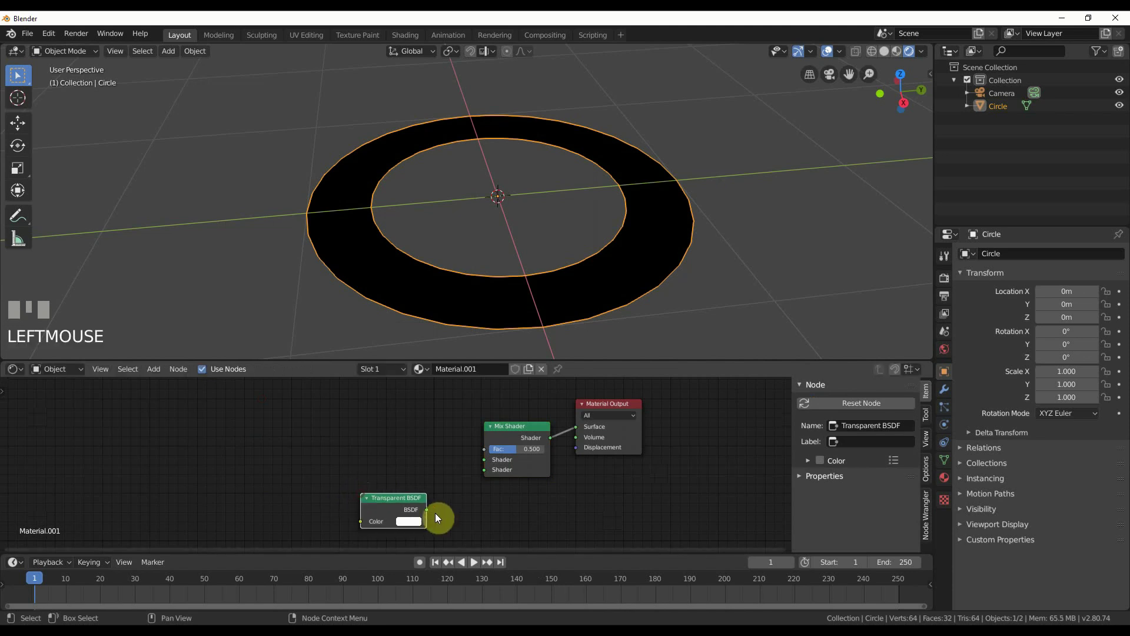
left_click_drag(493, 474, 360, 440)
key("shift+a")
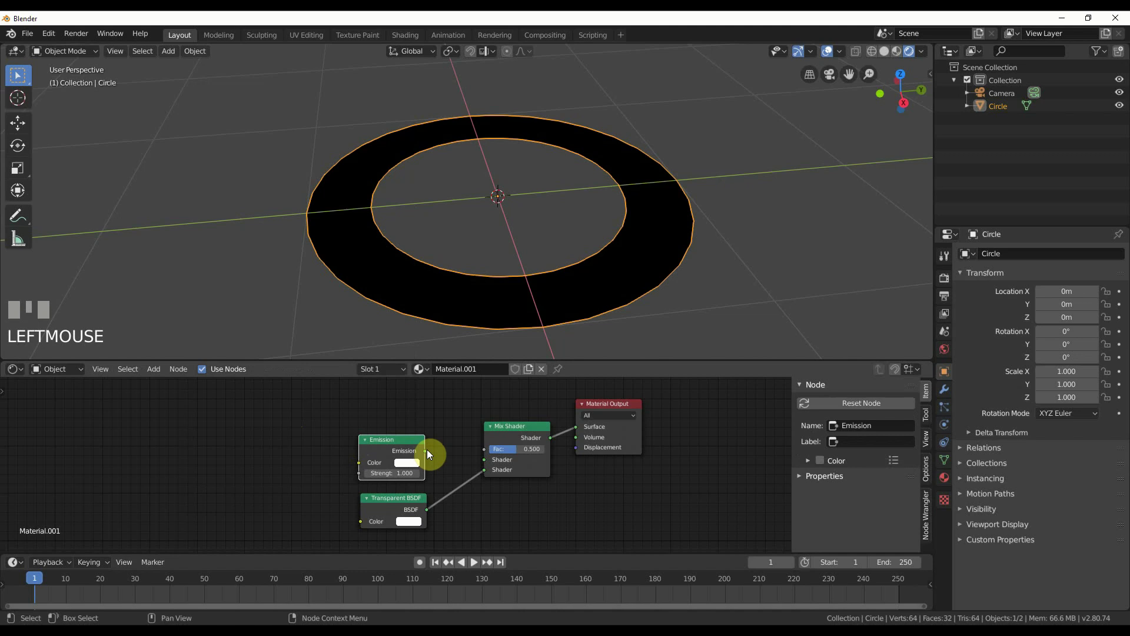
left_click(439, 457)
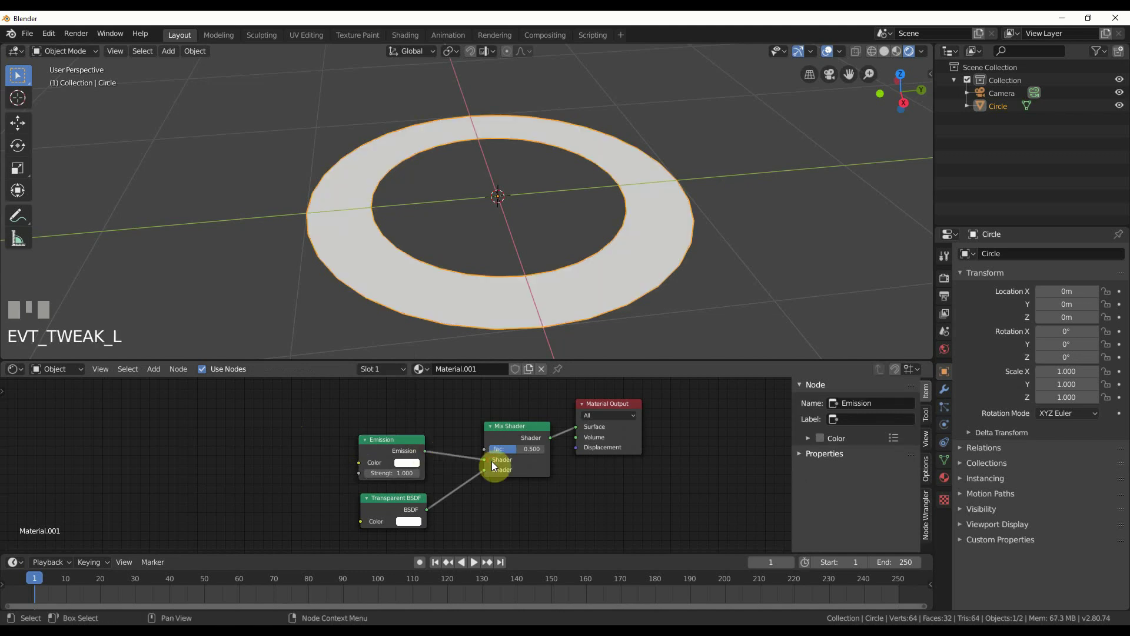
left_click_drag(485, 511, 435, 505)
Step: Add a Wave Texture node and feed its Fac into the Mix Shader factor
left_click(436, 505)
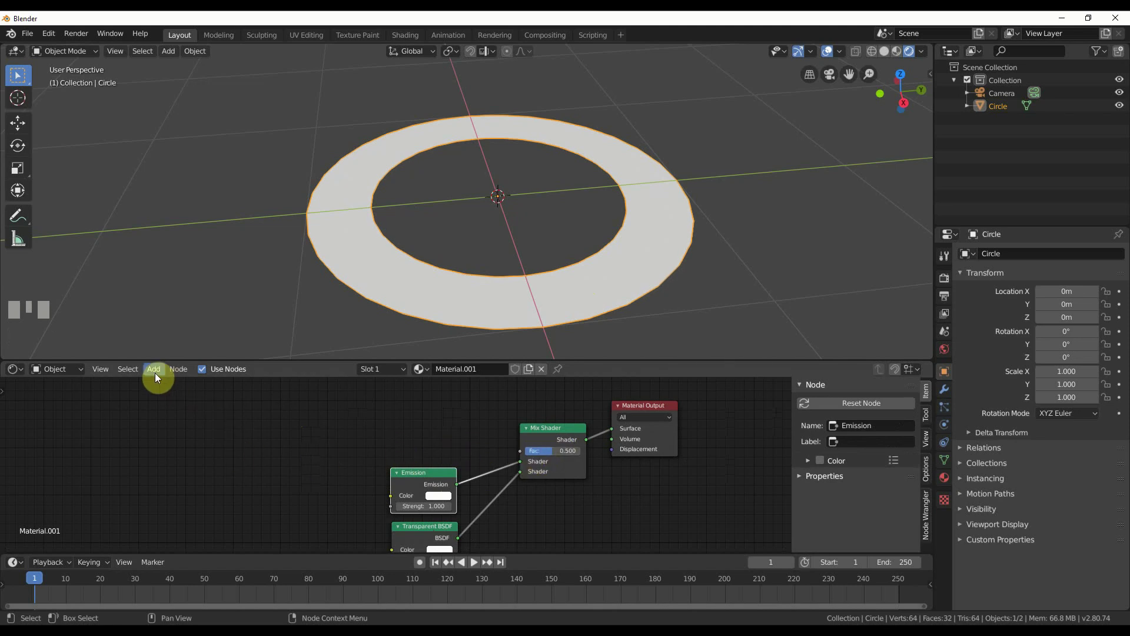
key("shift+a")
left_click_drag(182, 410, 173, 425)
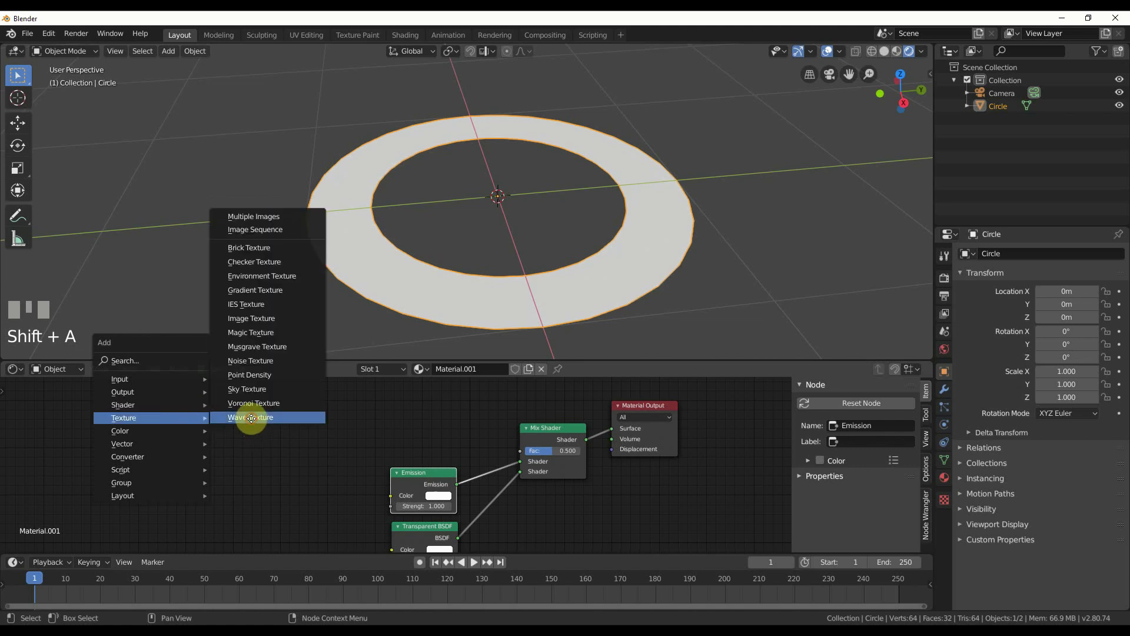
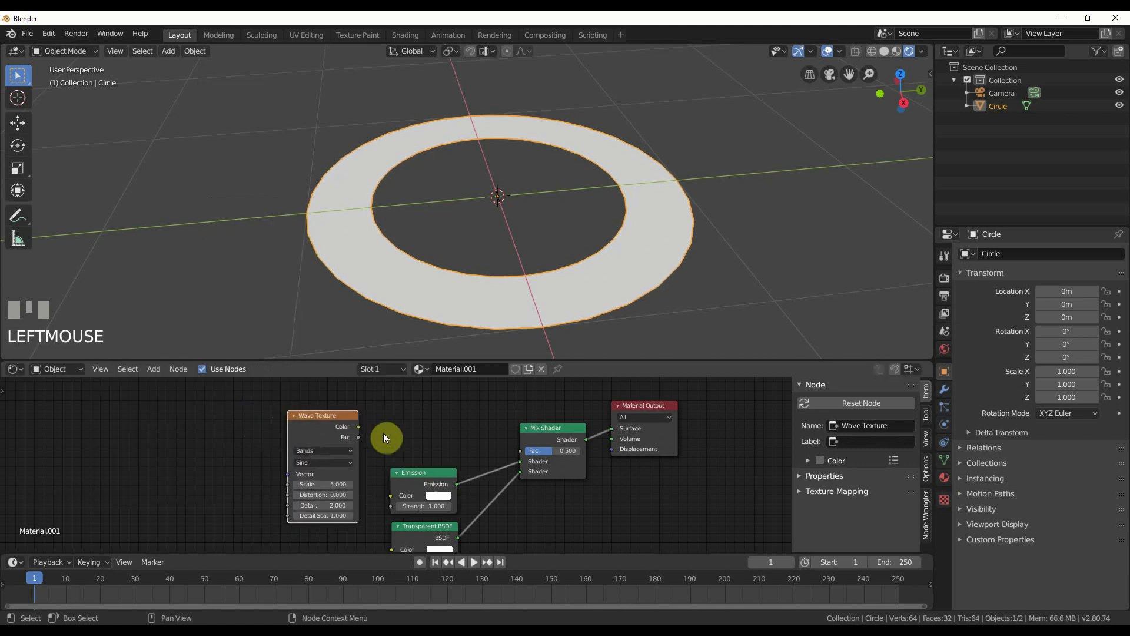
left_click(360, 444)
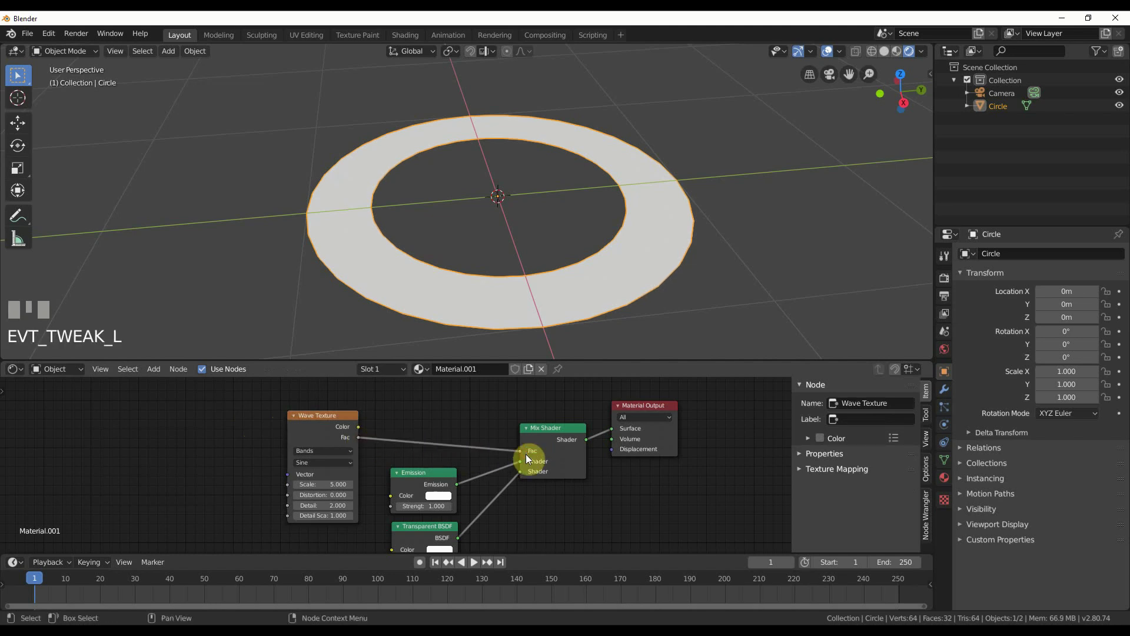
Step: Set the Transparent BSDF colour to black so the ring shows dark-and-light stripes
left_click_drag(417, 464, 471, 529)
left_click(490, 532)
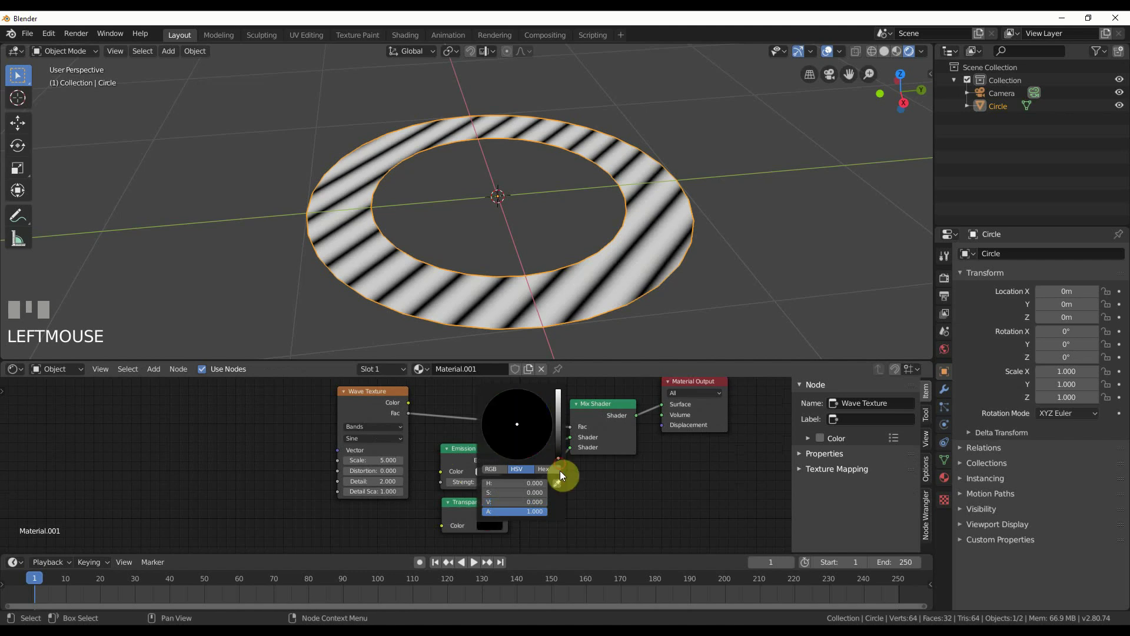
left_click_drag(599, 518, 575, 522)
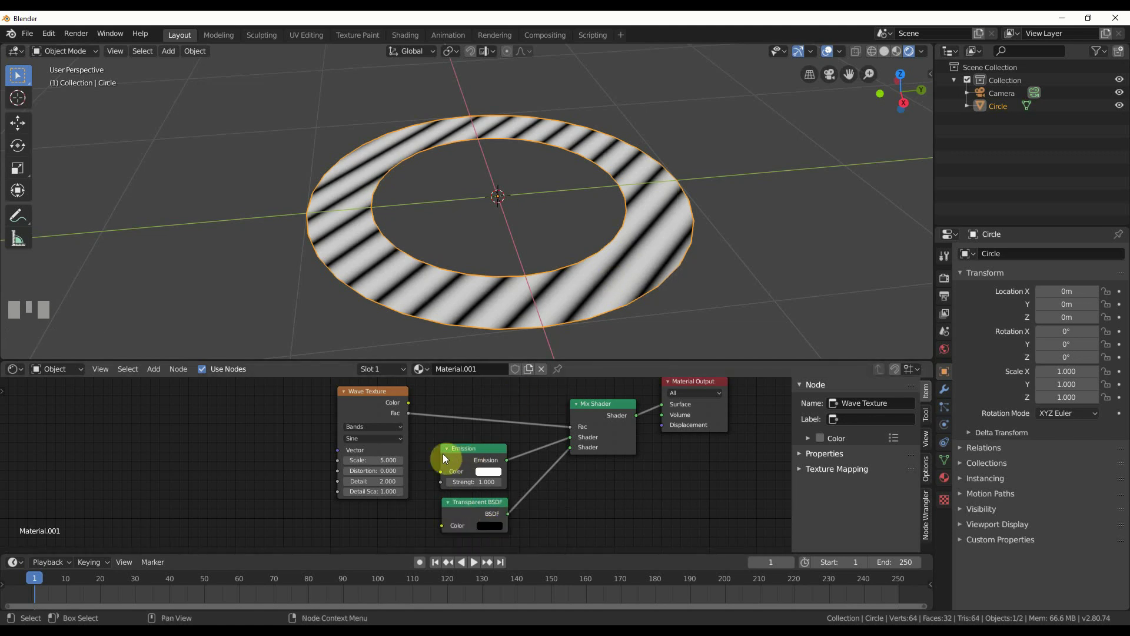
Step: Add a Texture Coordinate node into the Wave Texture vector and change Bands to Rings
left_click_drag(429, 447, 418, 458)
scroll("up", 3)
scroll("up", 3)
scroll("down", 3)
left_click_drag(419, 458, 186, 426)
left_click(216, 432)
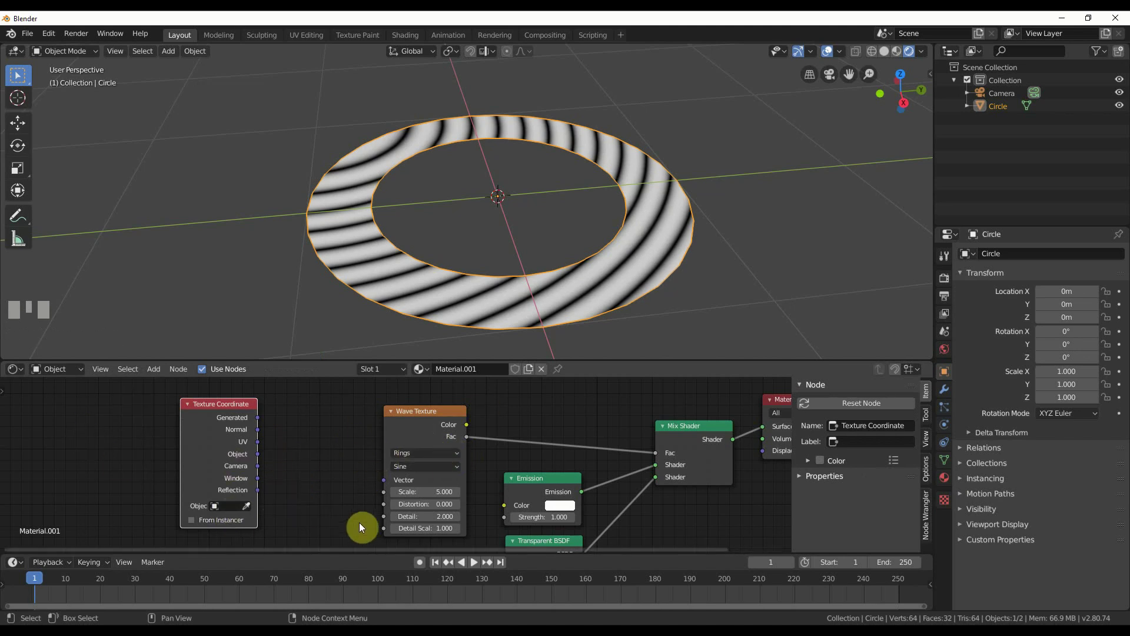
left_click_drag(199, 407, 315, 481)
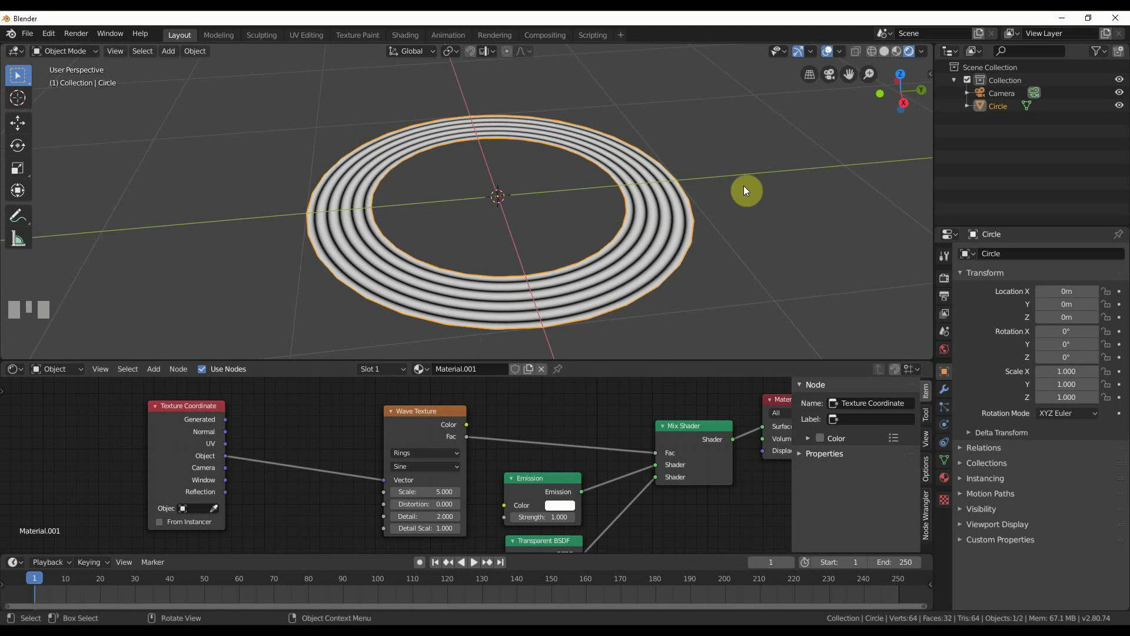
Step: Insert a Mapping node in front of the Wave Texture
left_click(190, 412)
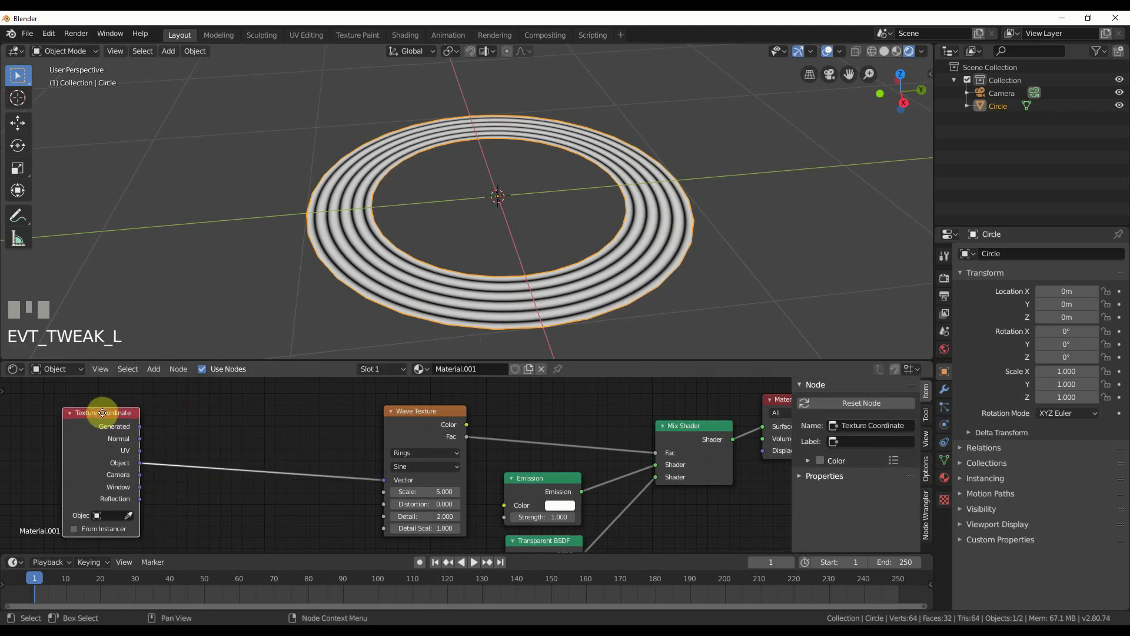
left_click(414, 419)
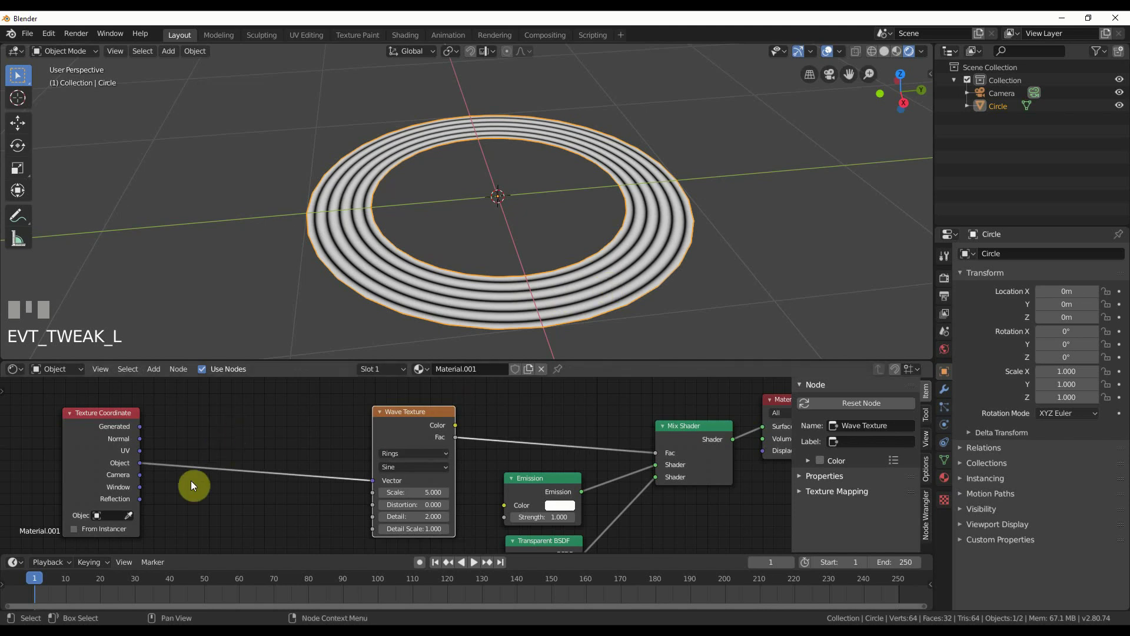
key("shift+a")
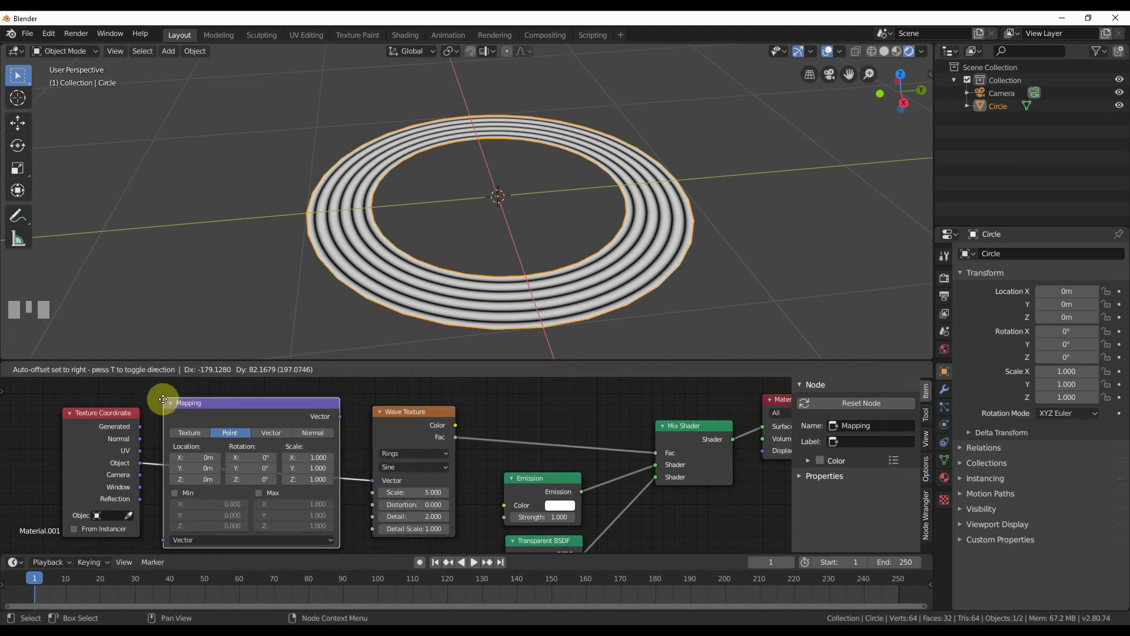
left_click(166, 401)
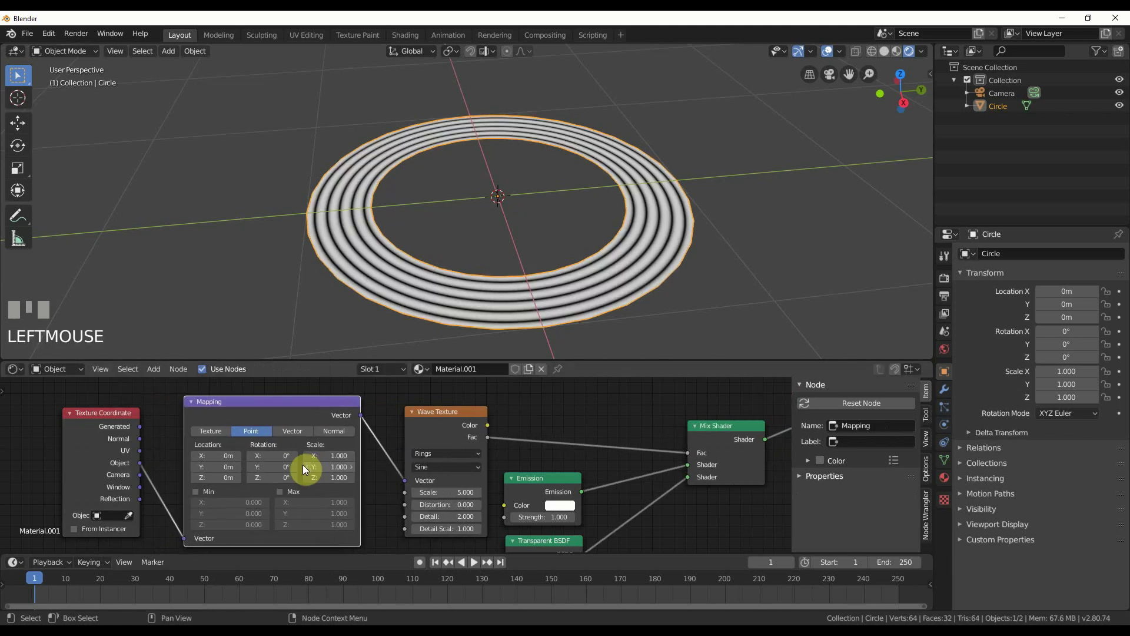
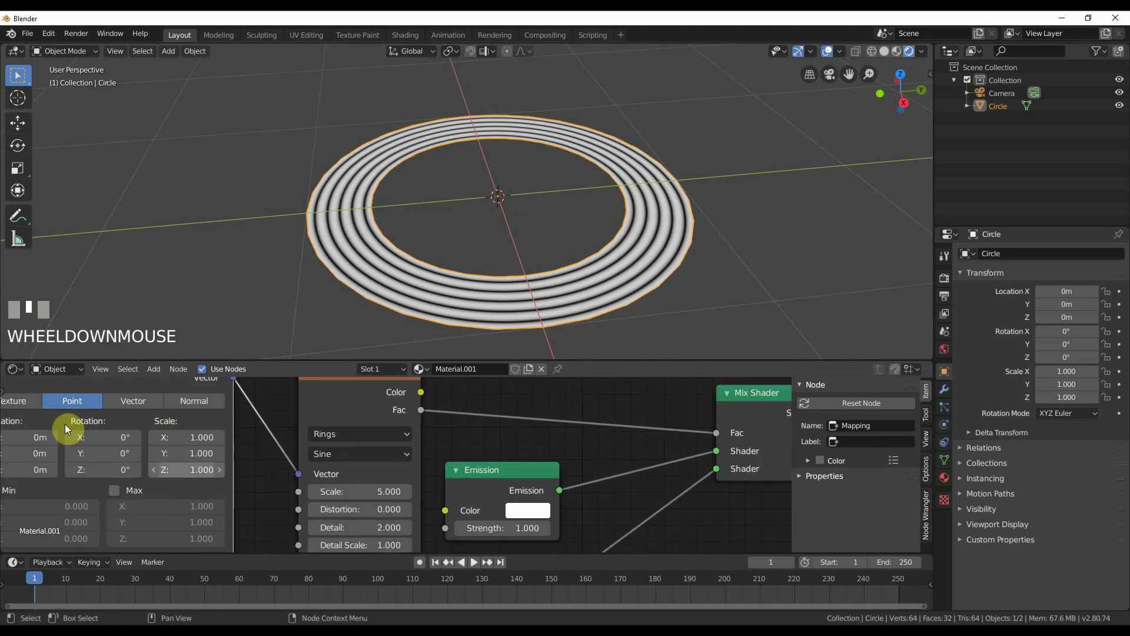
Step: Set the Wave Texture to Scale 1.1, Distortion 9, Detail 16 and Detail Scale 3.4
left_click(11, 407)
scroll("down", 3)
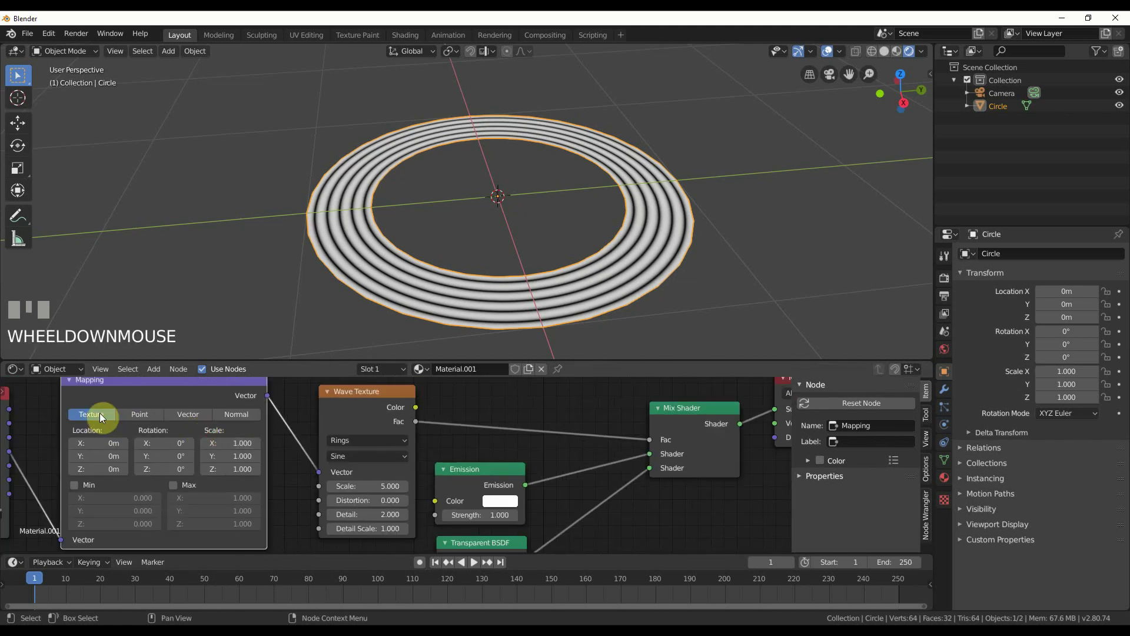
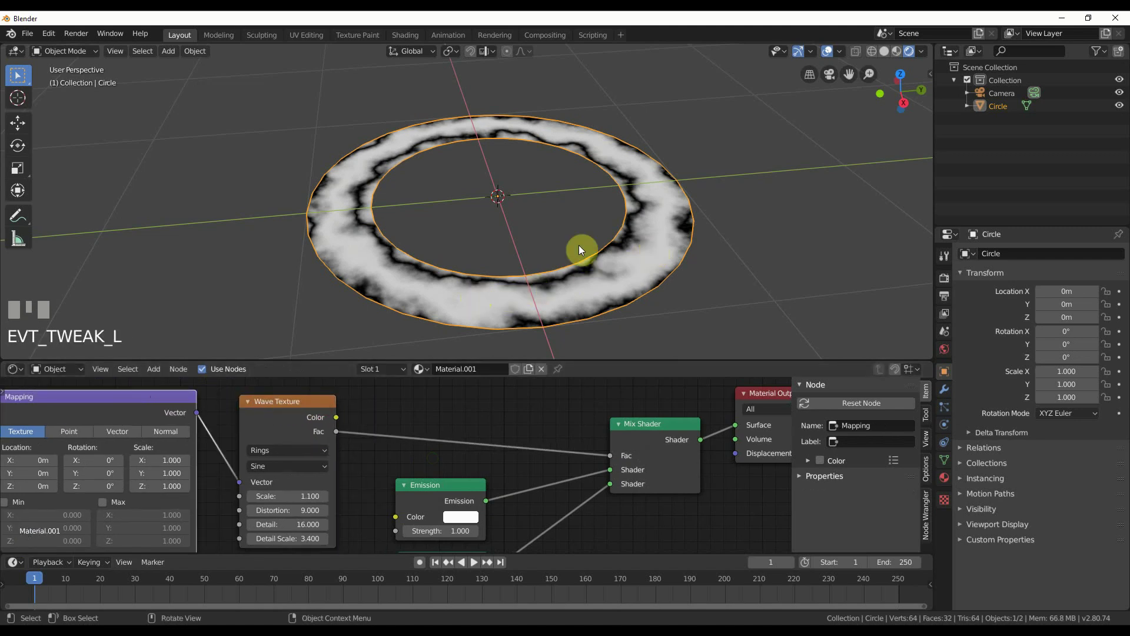
left_click(428, 492)
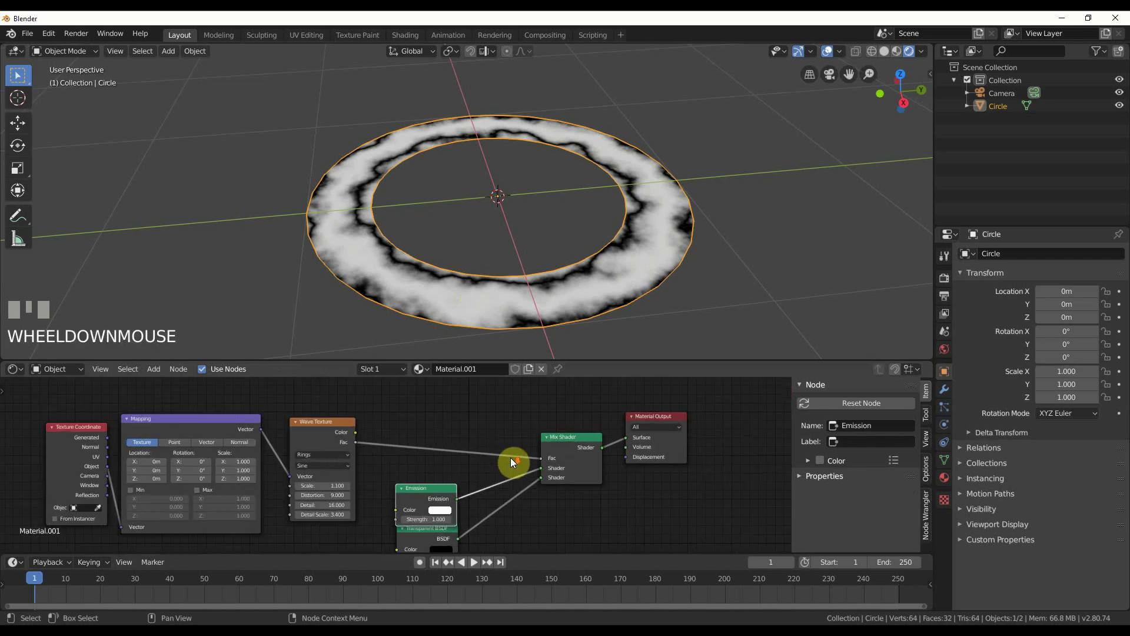
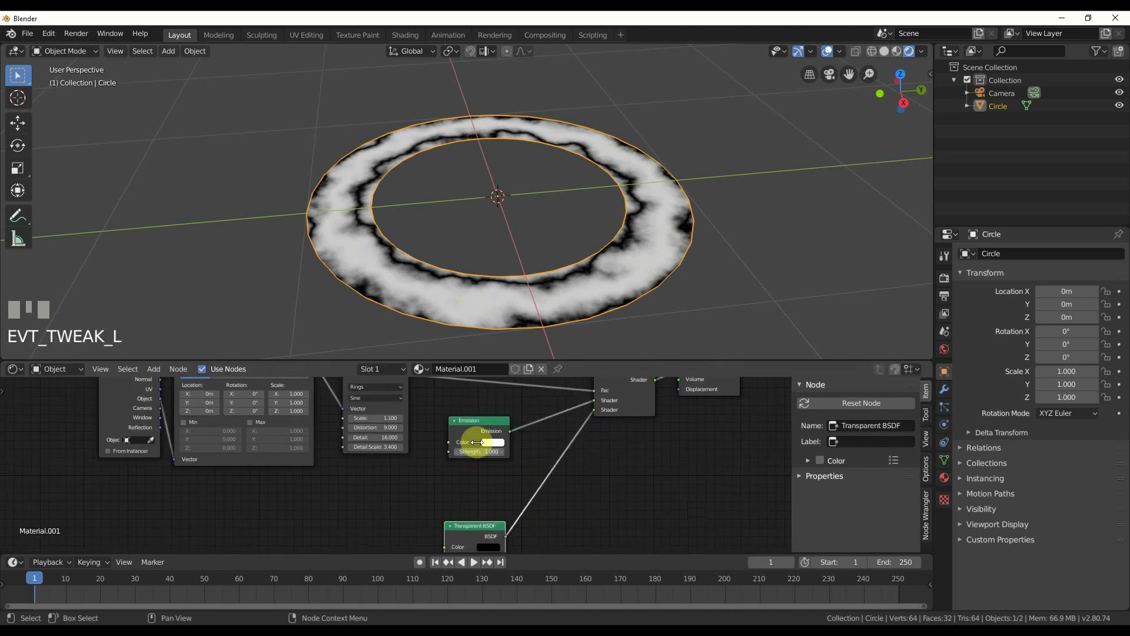
Step: Insert a ColorRamp between Wave Texture and Mix Shader with stops squeezed together, Detail Scale 4.7
left_click_drag(475, 470, 480, 428)
middle_click(480, 428)
left_click_drag(117, 359, 156, 378)
left_click_drag(157, 369, 407, 408)
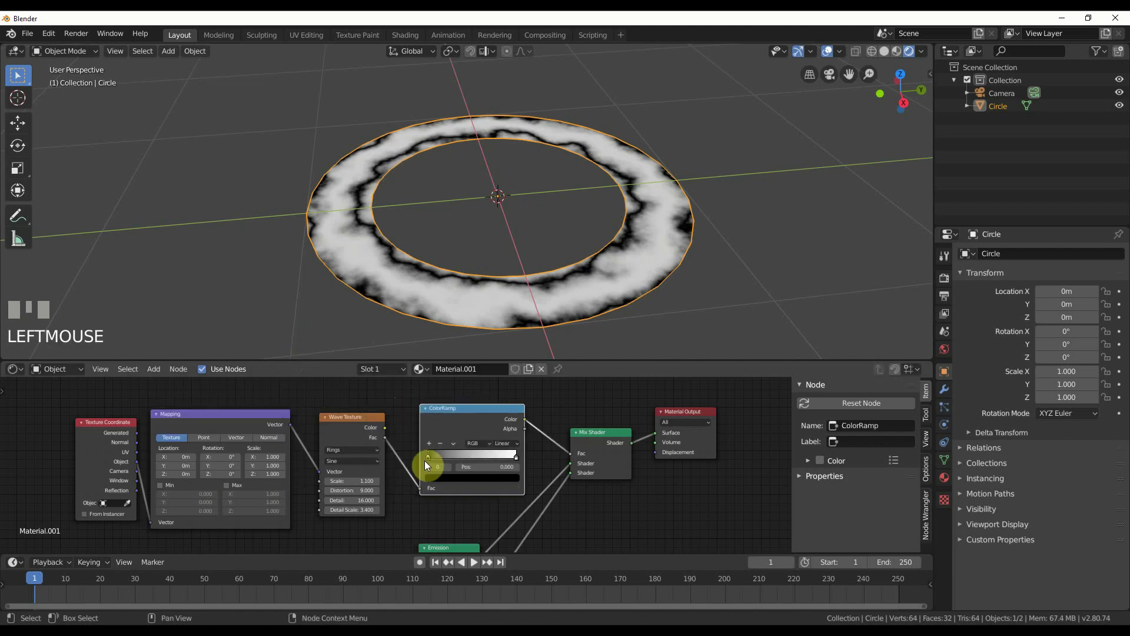
left_click_drag(433, 460, 480, 460)
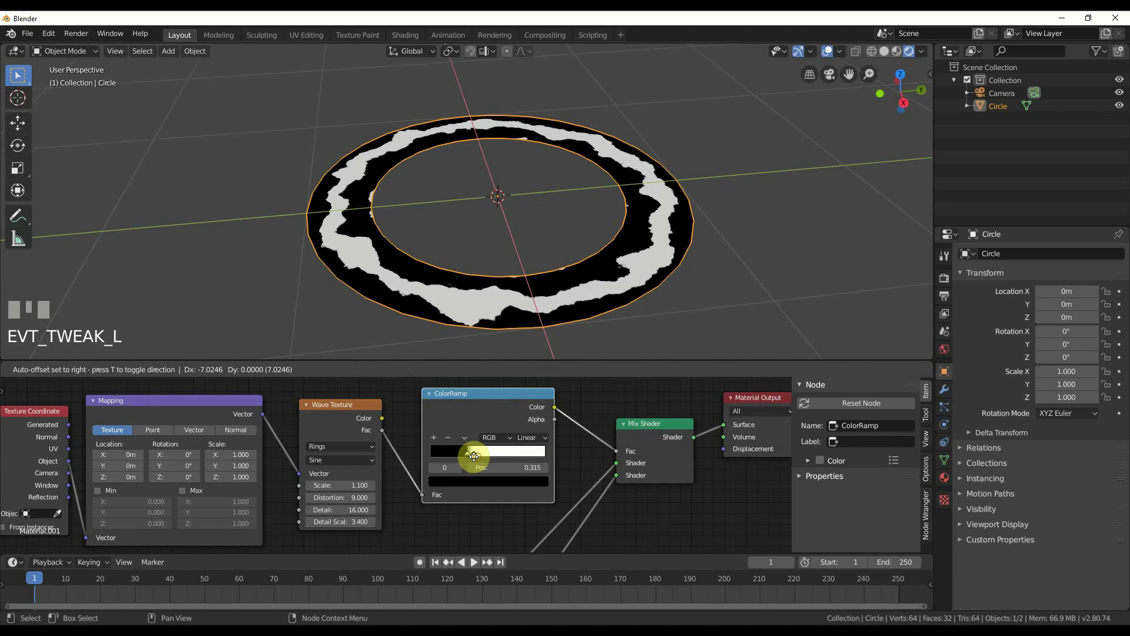
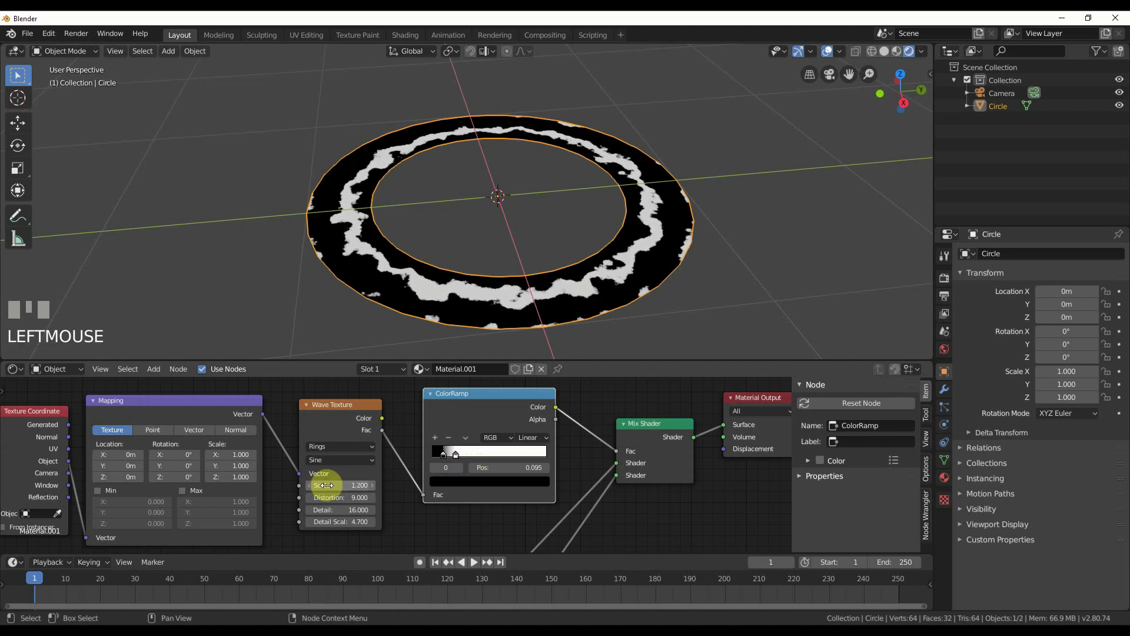
left_click(308, 491)
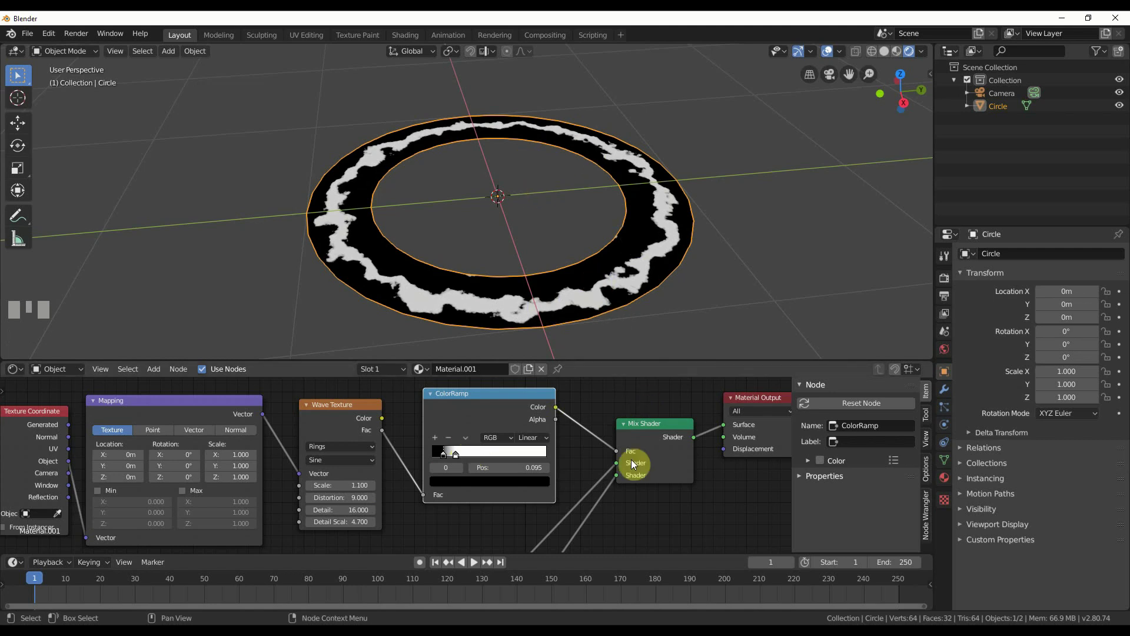
Step: Enable a transparent film background in the Eevee render properties
scroll("down", 3)
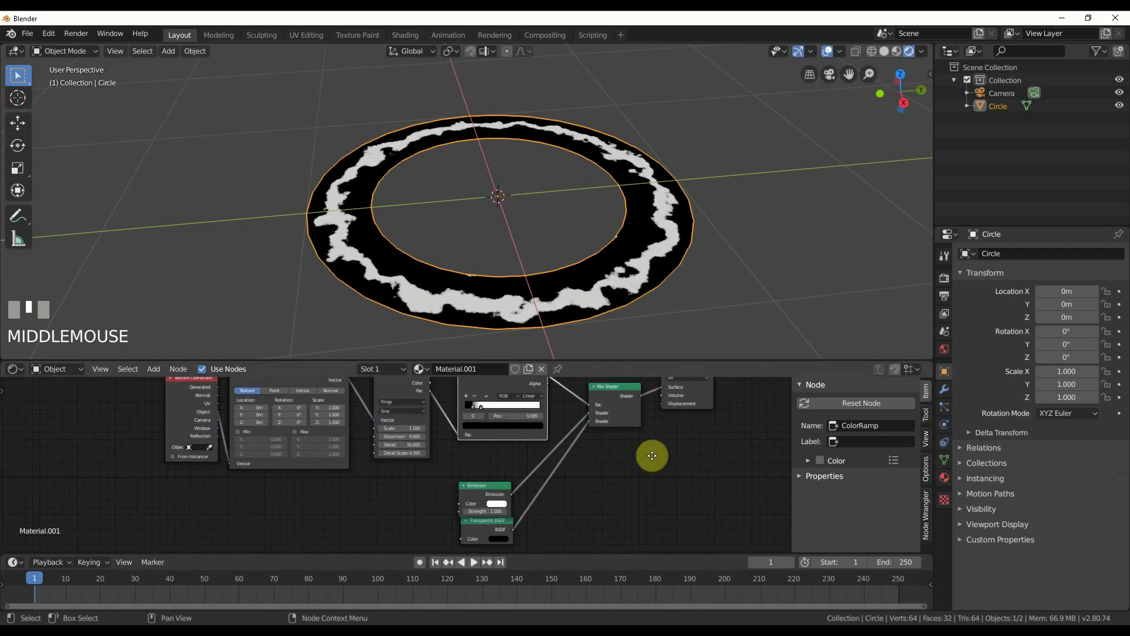
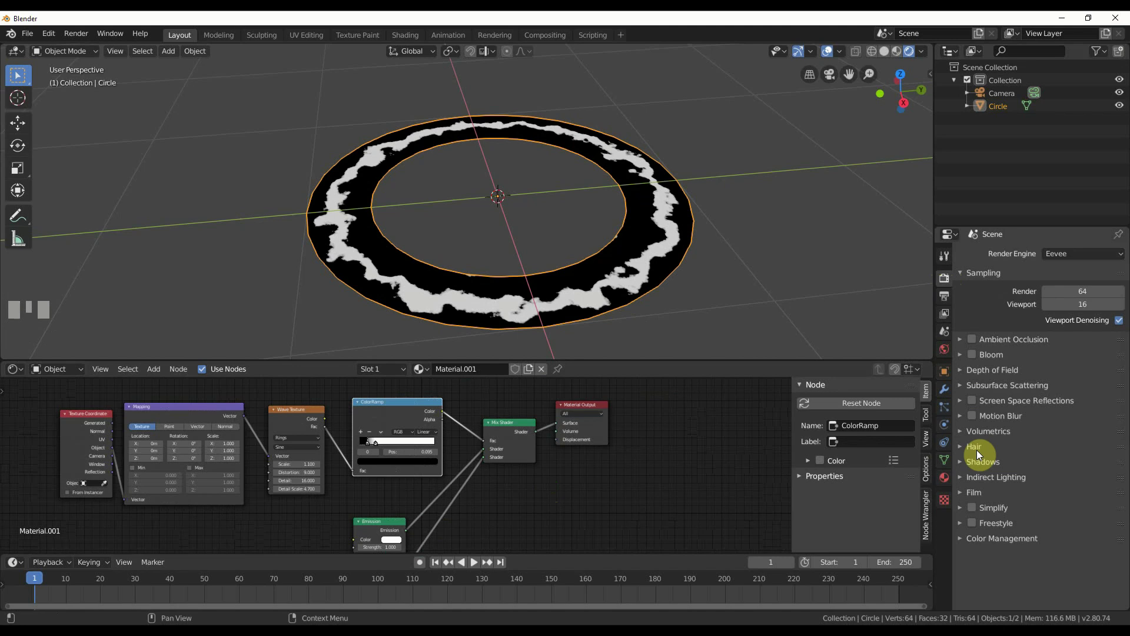
left_click_drag(966, 495, 1053, 522)
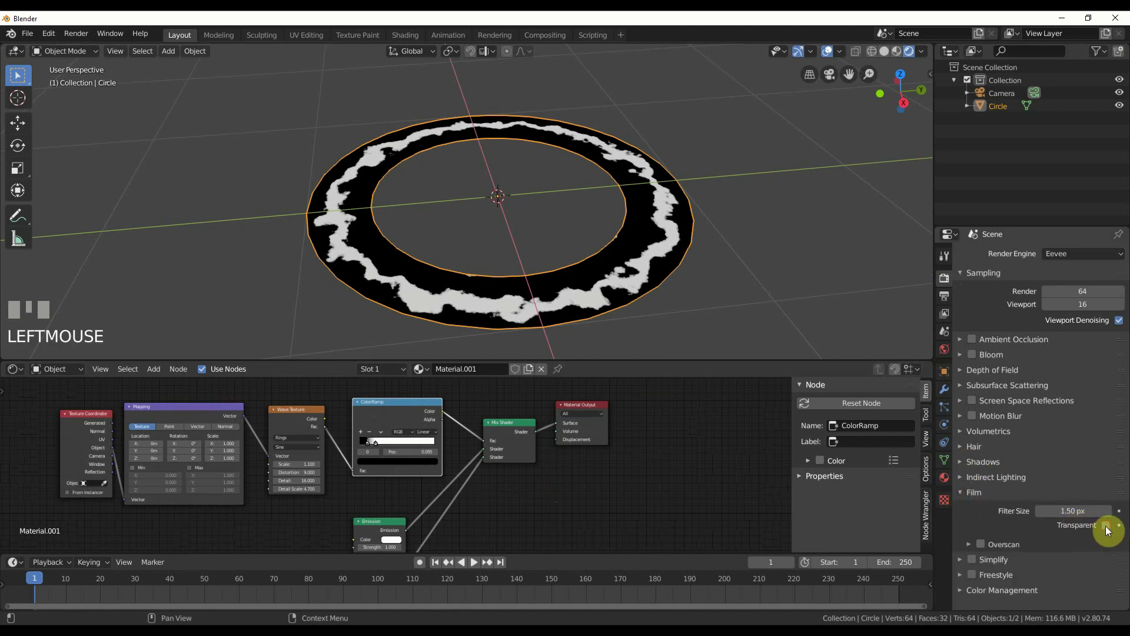
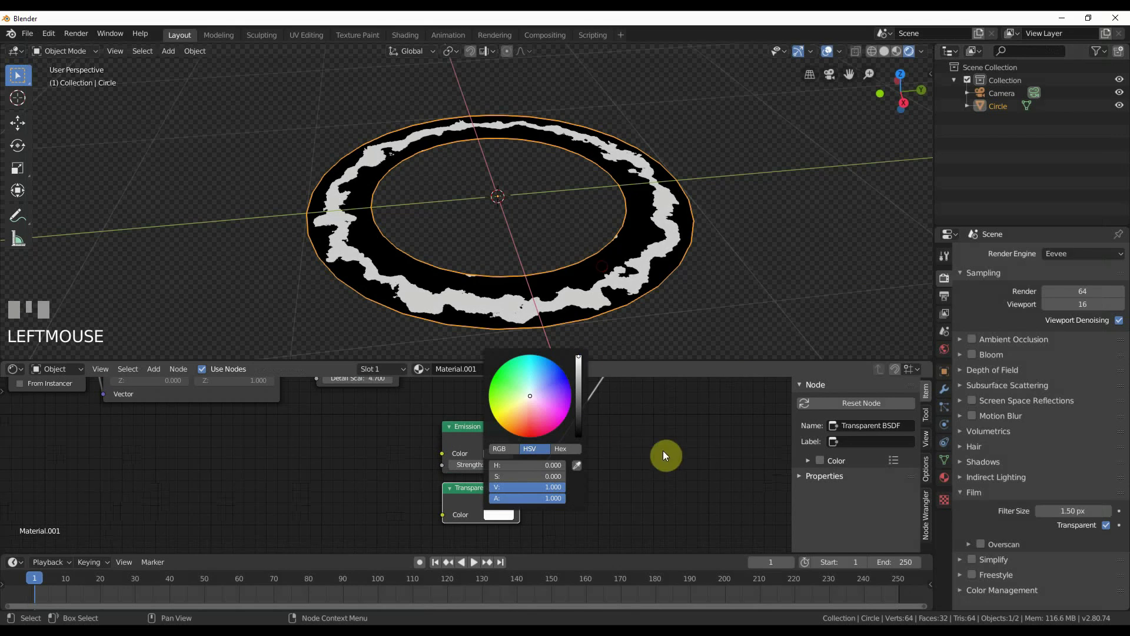
Step: Dismiss the colour picker after setting the Transparent BSDF colour to white
left_click(666, 462)
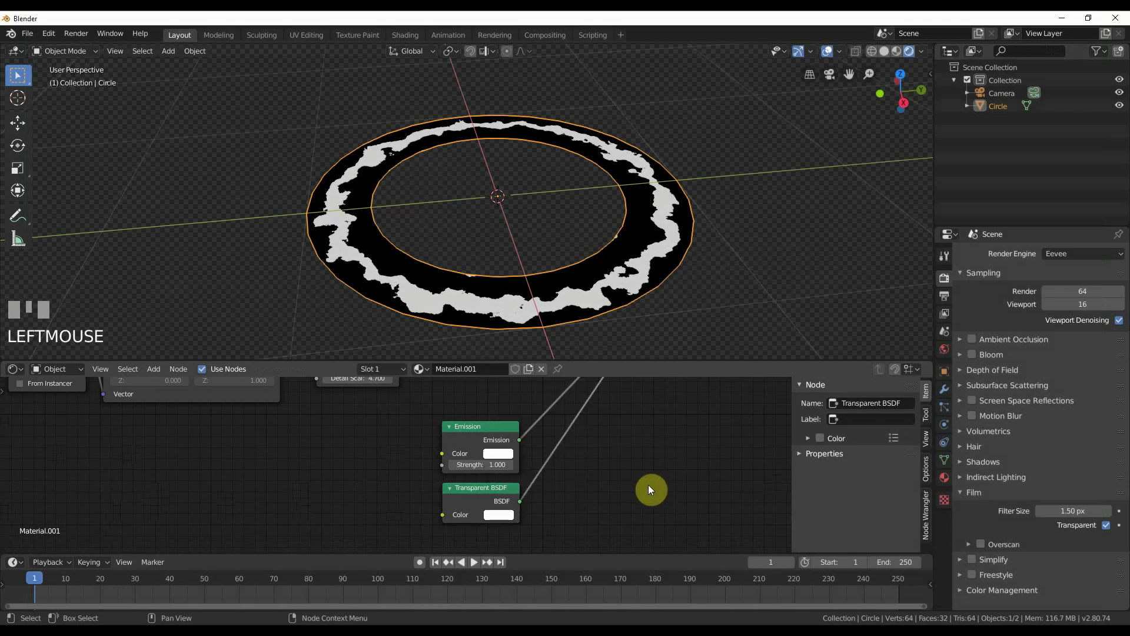
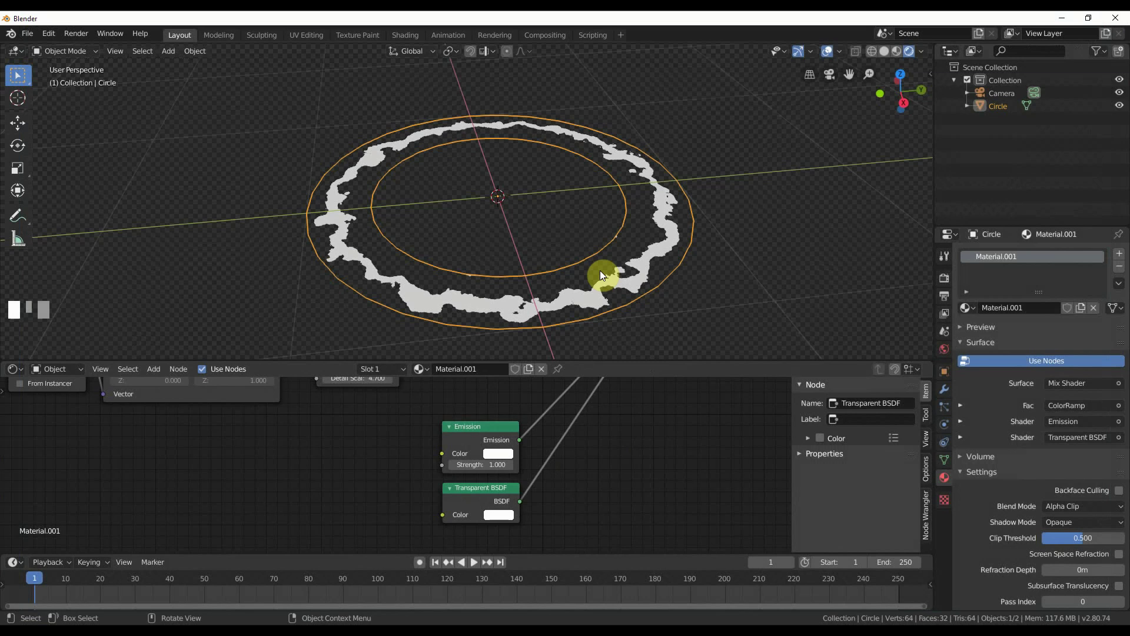
Step: Orbit to look down on the ring and deselect it to view it unhighlighted
left_click_drag(546, 283, 665, 214)
scroll("down", 3)
left_click(664, 214)
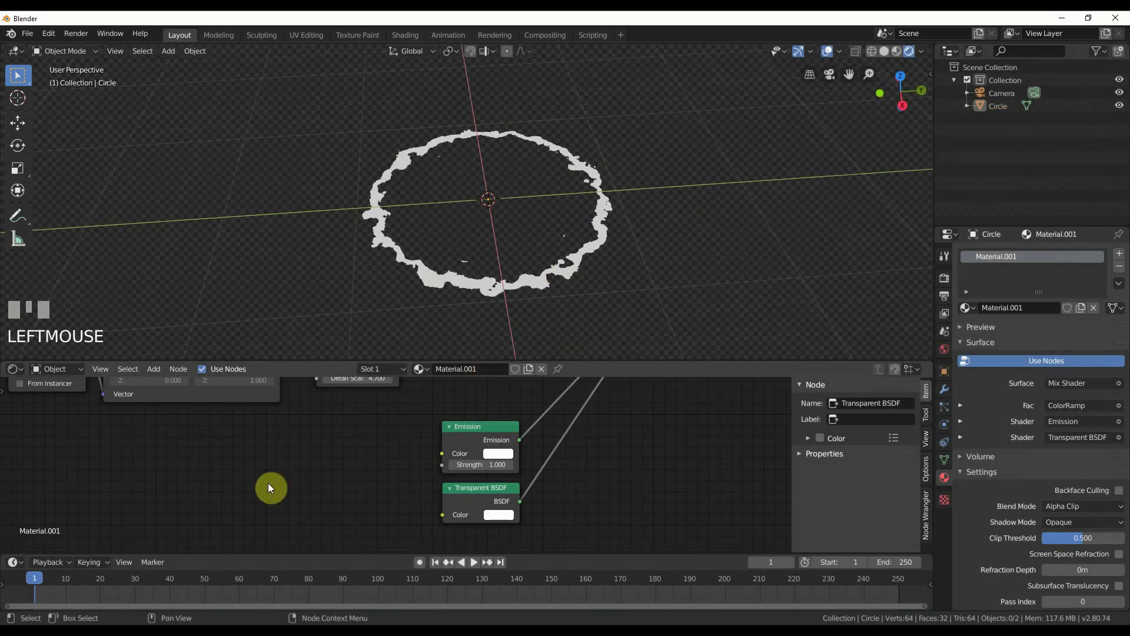
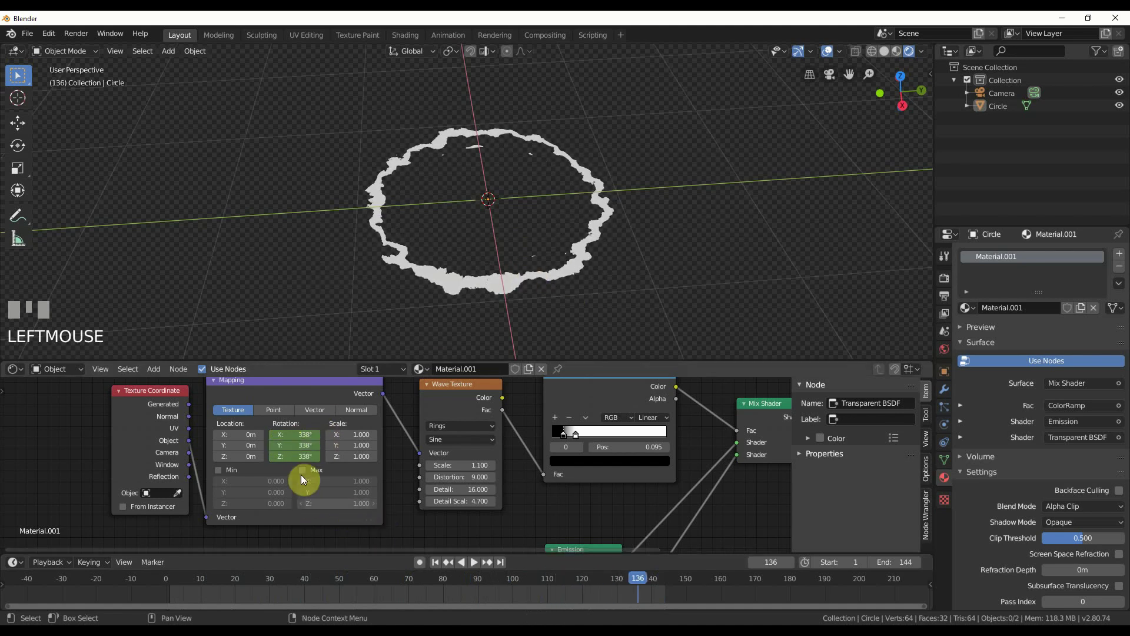
Step: Set the Emission node colour to yellow so the wisps glow yellow
left_click_drag(651, 583, 632, 250)
left_click_drag(632, 250, 561, 484)
scroll("up", 3)
left_click_drag(561, 484, 571, 466)
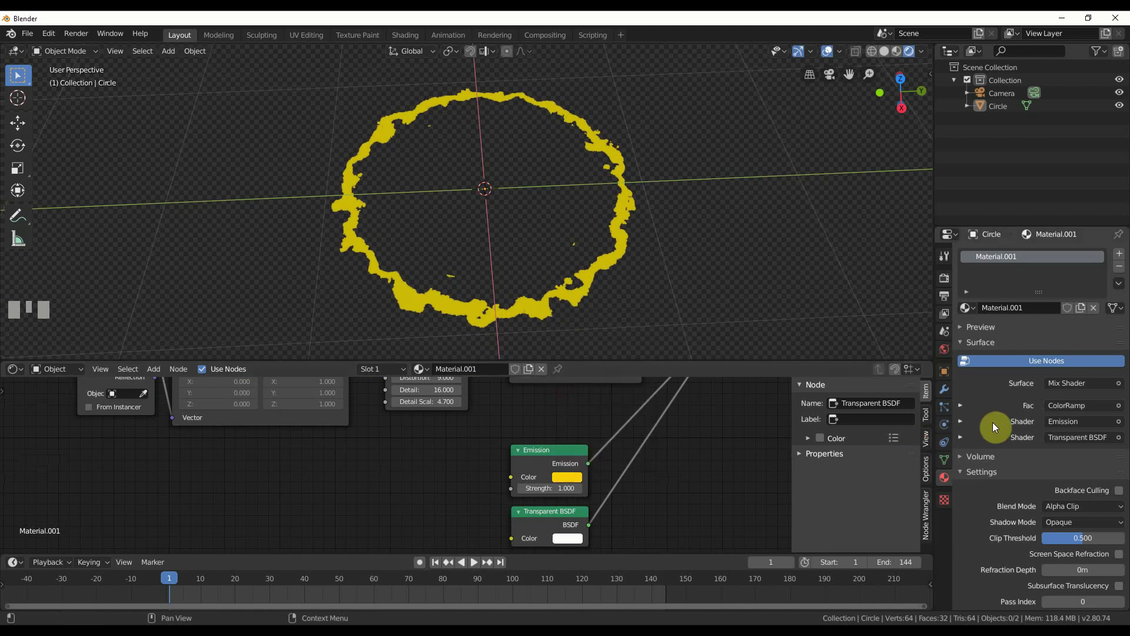
Step: Enable Bloom in the Eevee render settings
left_click(950, 285)
left_click(977, 359)
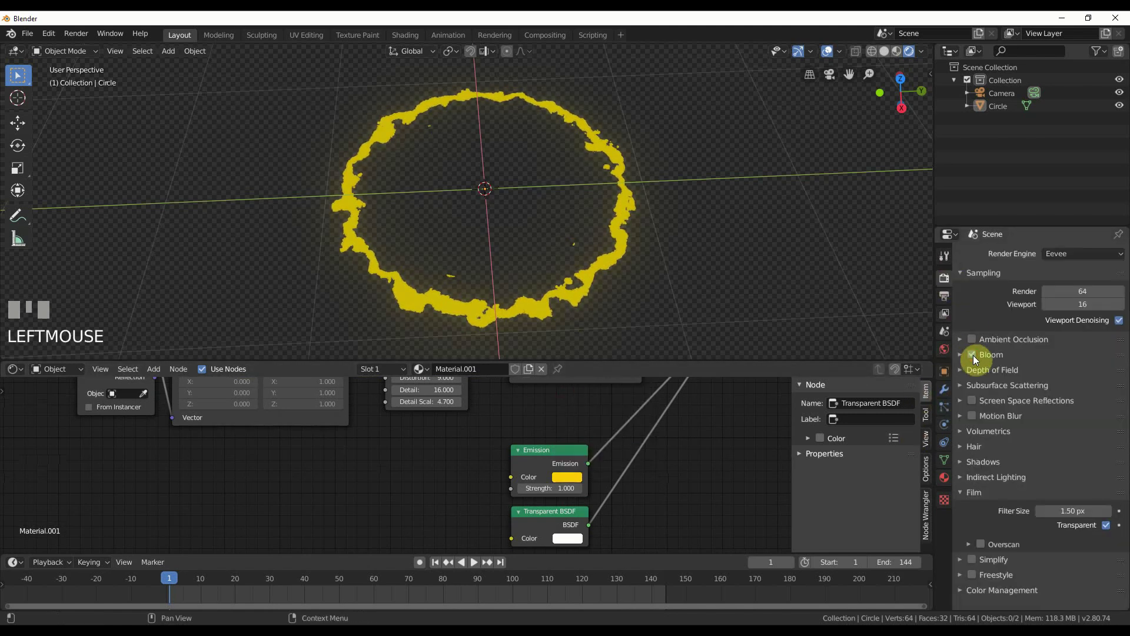
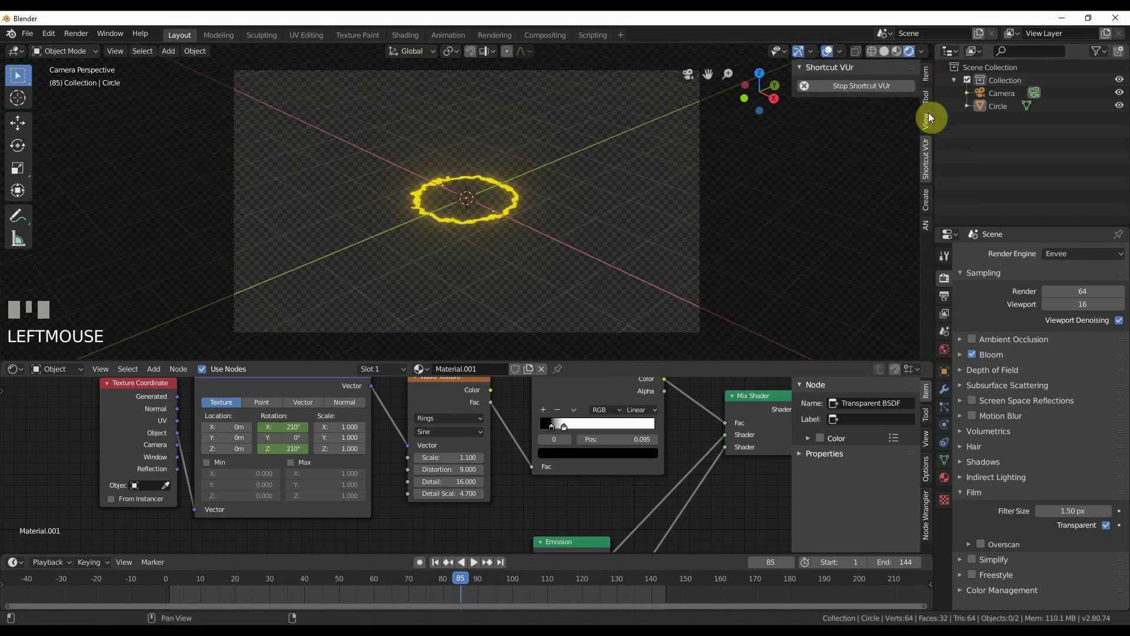
Step: Enable Lock Camera to View and orbit/zoom the camera until the ring fills the frame face-on
left_click(931, 128)
left_click(910, 229)
left_click_drag(509, 219, 508, 220)
left_click(508, 221)
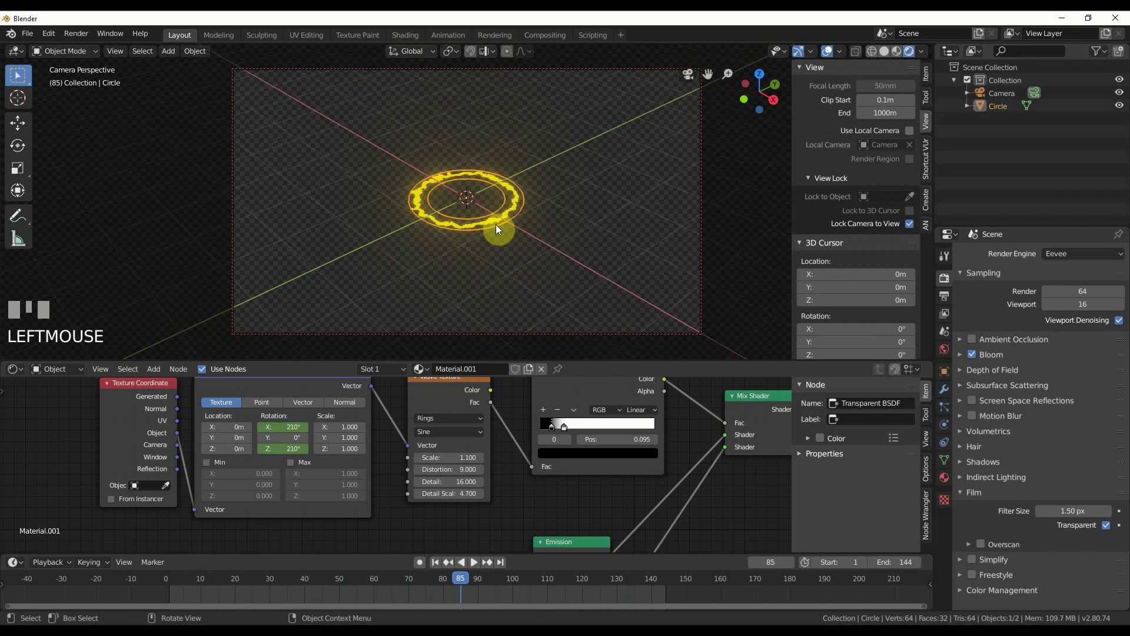
left_click_drag(516, 236, 553, 233)
scroll("up", 3)
scroll("down", 3)
Step: Play the animation through the camera and bring up the ring's modifier settings
key("space")
left_click(553, 232)
Step: Add a level-2 Subdivision Surface modifier to the ring with Ctrl+2
left_click(948, 393)
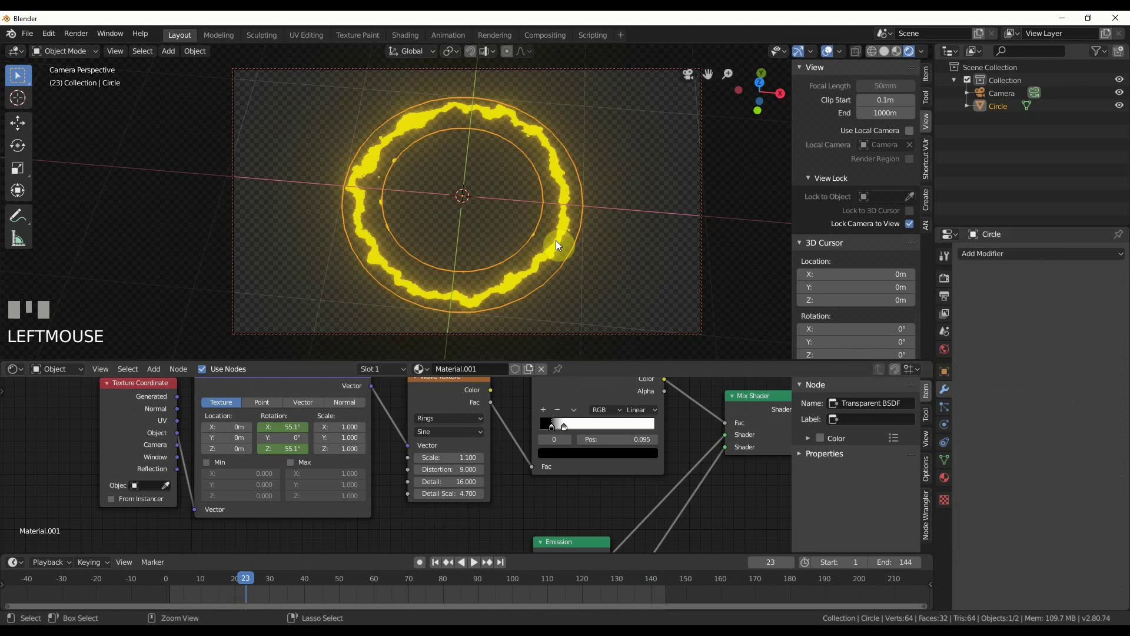
key("ctrl+2")
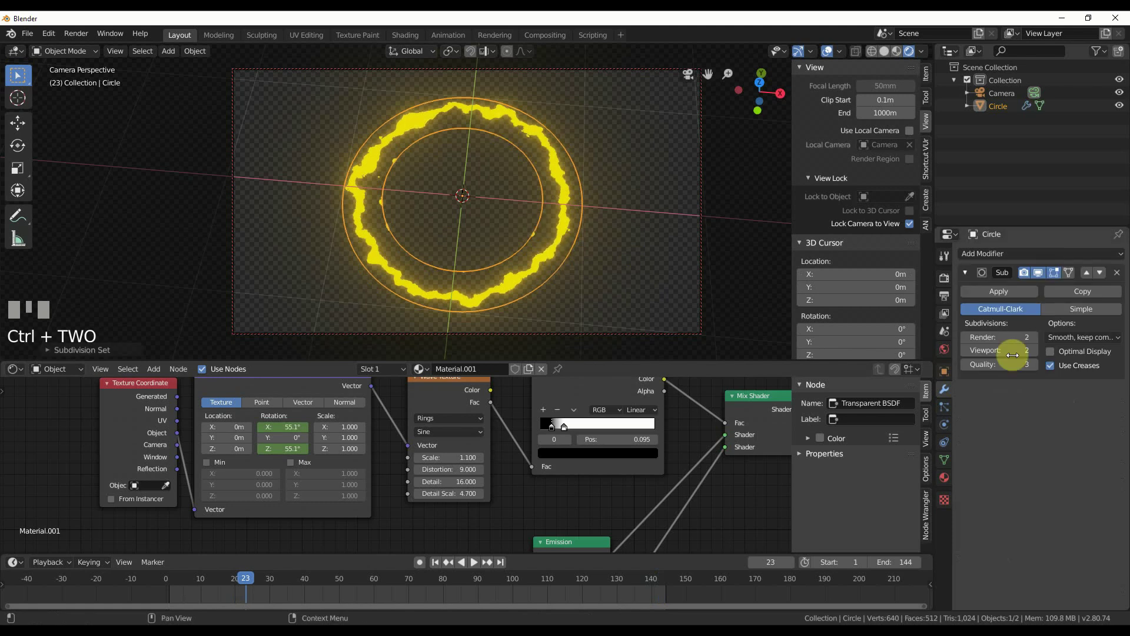
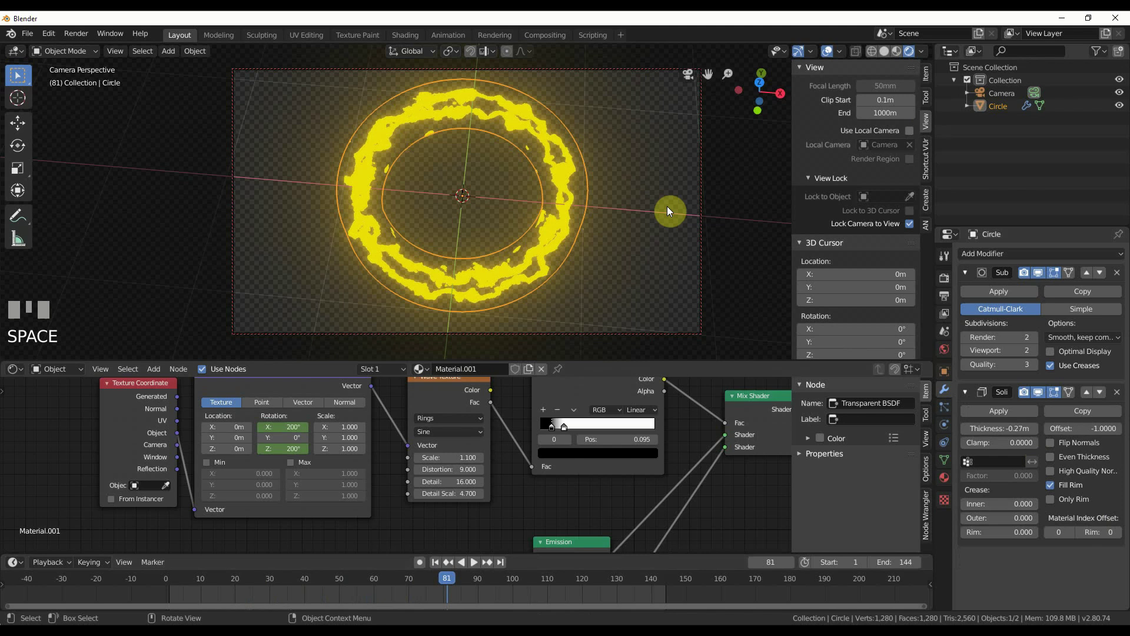
Step: Leave camera view, select the camera and zero its location and rotation (Alt+G, Alt+R)
left_click(914, 227)
left_click_drag(694, 203, 429, 140)
scroll("up", 3)
scroll("down", 3)
left_click(429, 139)
key("alt+g")
key("alt+r")
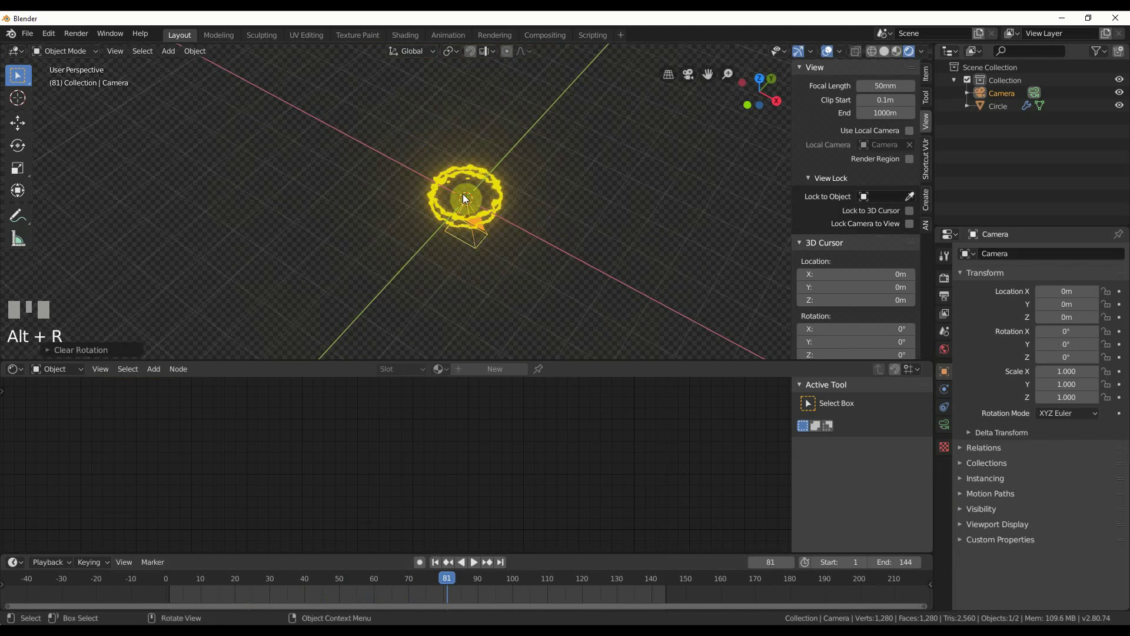
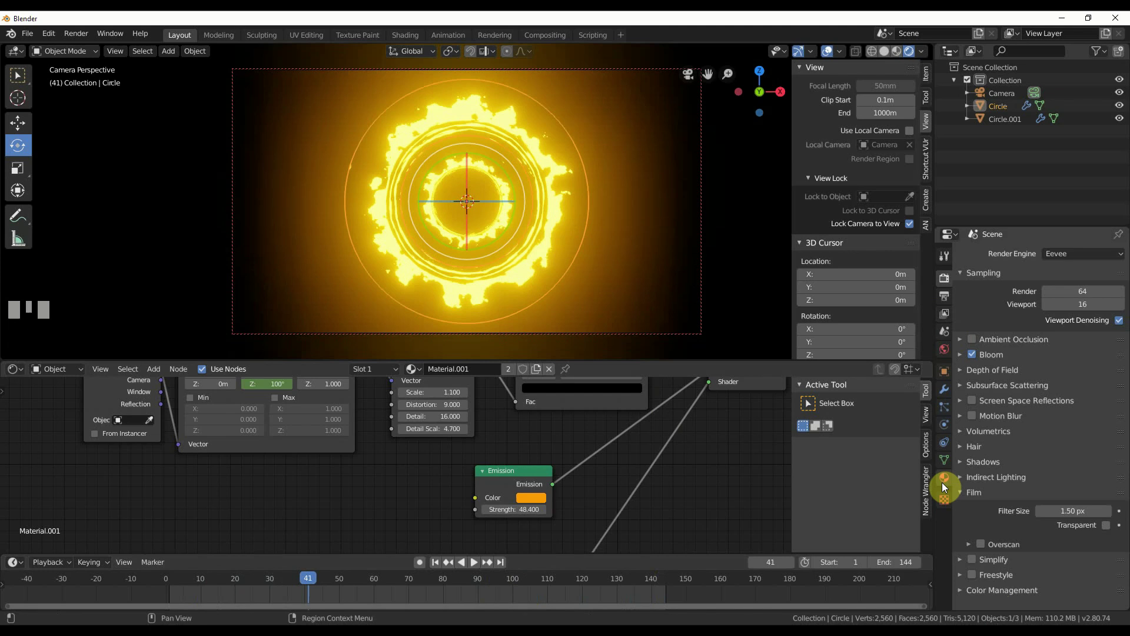
Step: Select the inner ring copy Circle.001 and start playing the two-ring animation
left_click(947, 397)
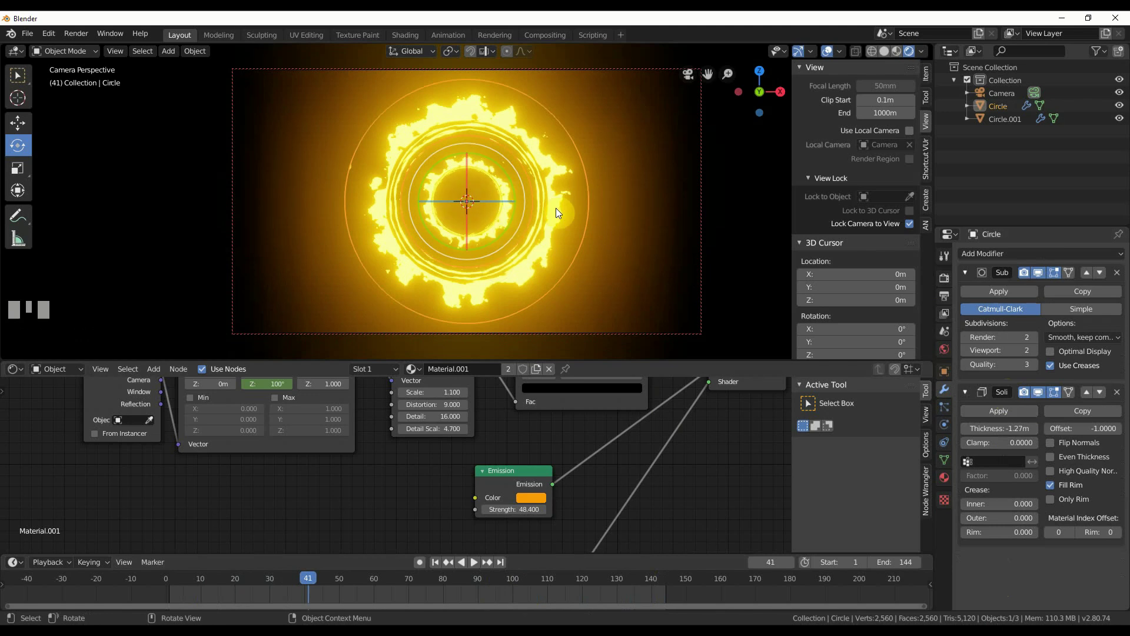
left_click(614, 245)
left_click(508, 211)
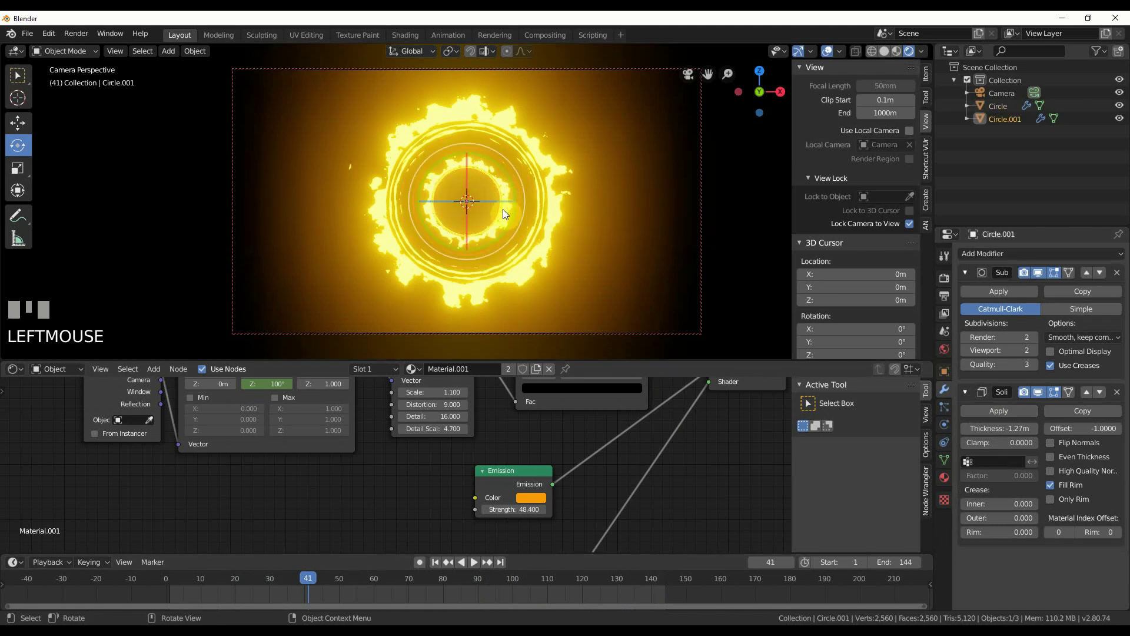
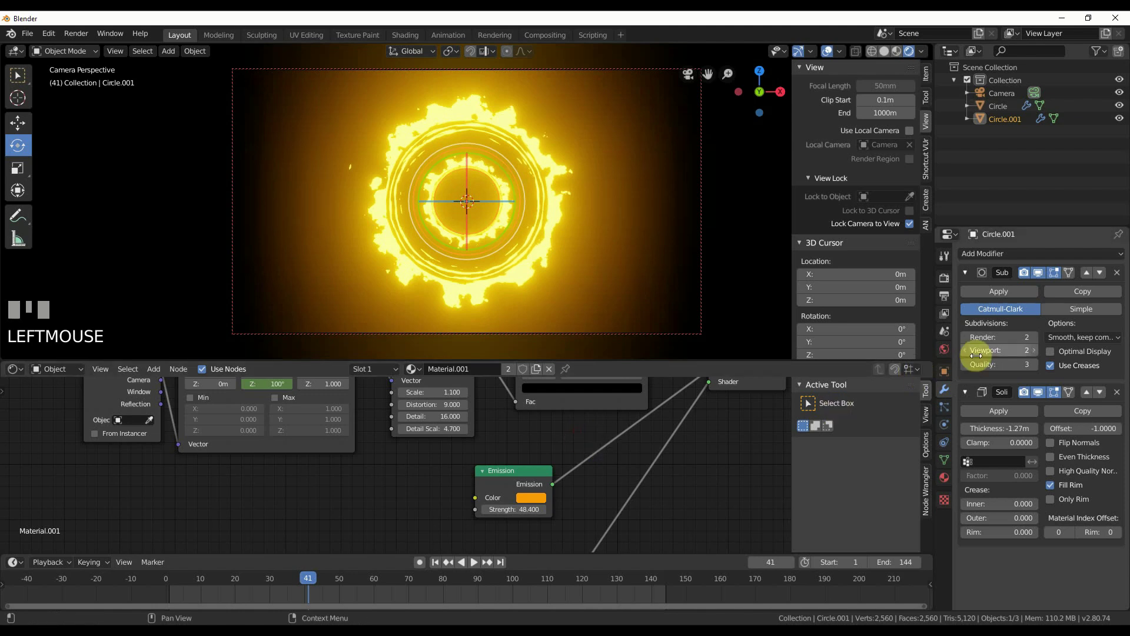
left_click(624, 273)
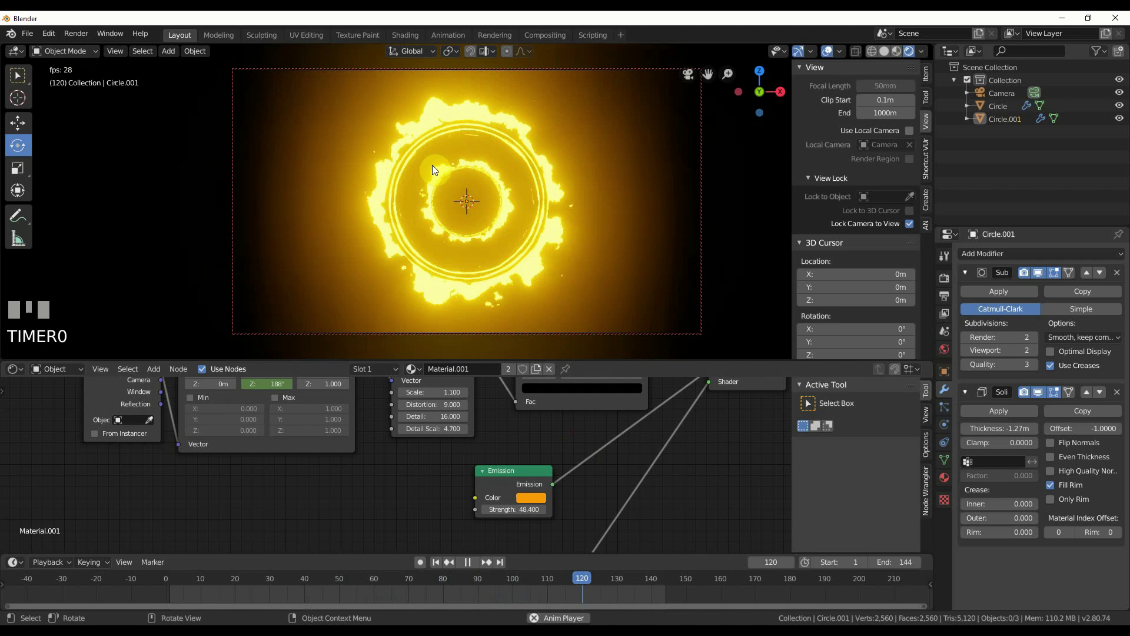